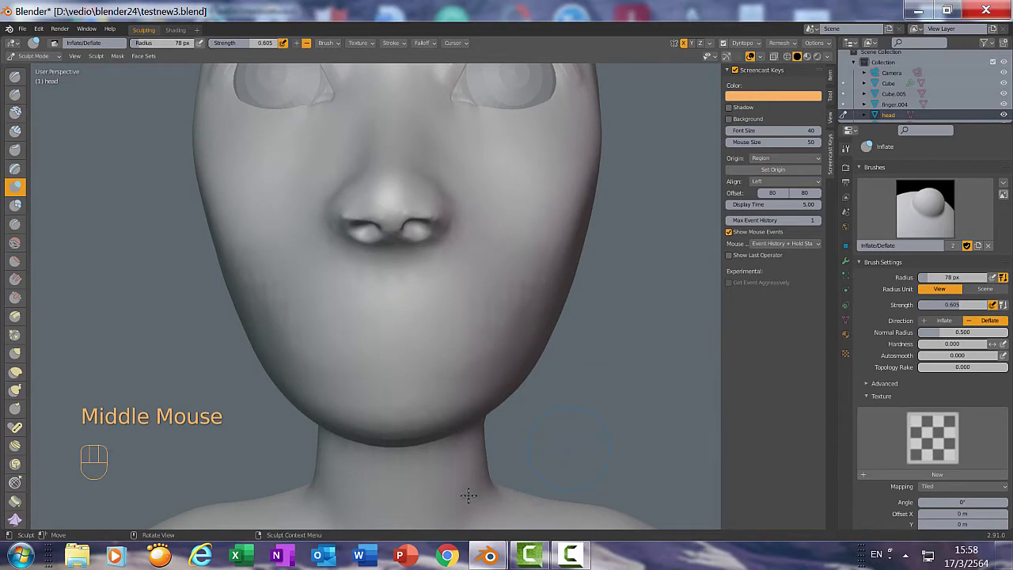
- Orbit the head to view its profile from the side before sculpting
drag(554, 399, 327, 328)
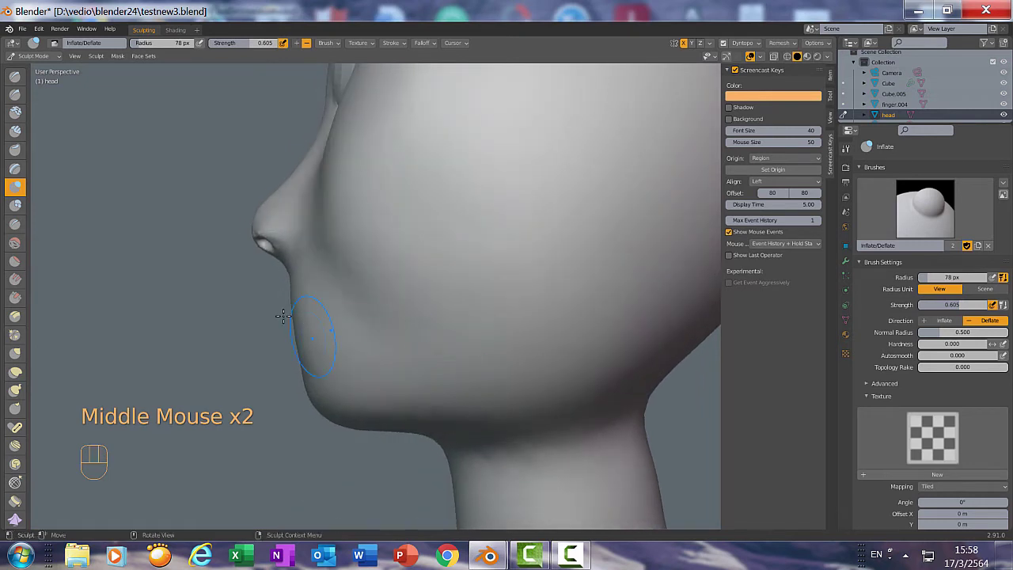
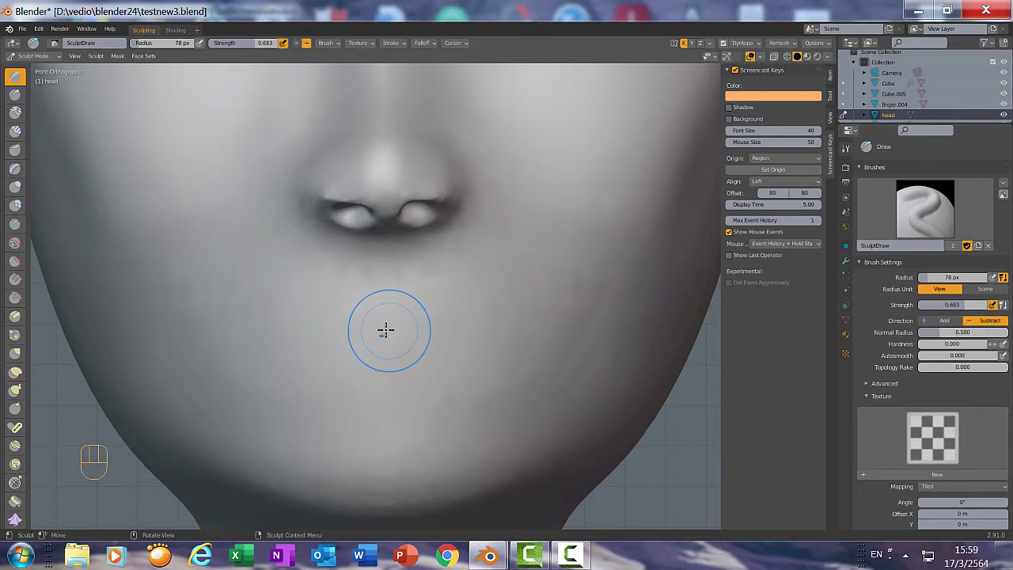
- Shrink the Draw brush to 12 px and carve a horizontal mouth line below the nose
key(f)
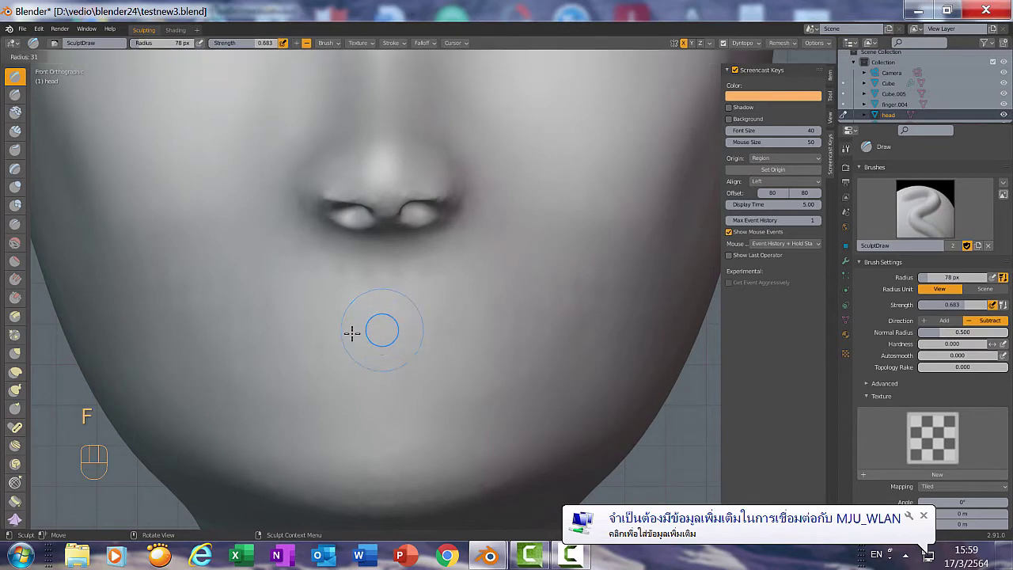
key(f)
drag(764, 47, 507, 363)
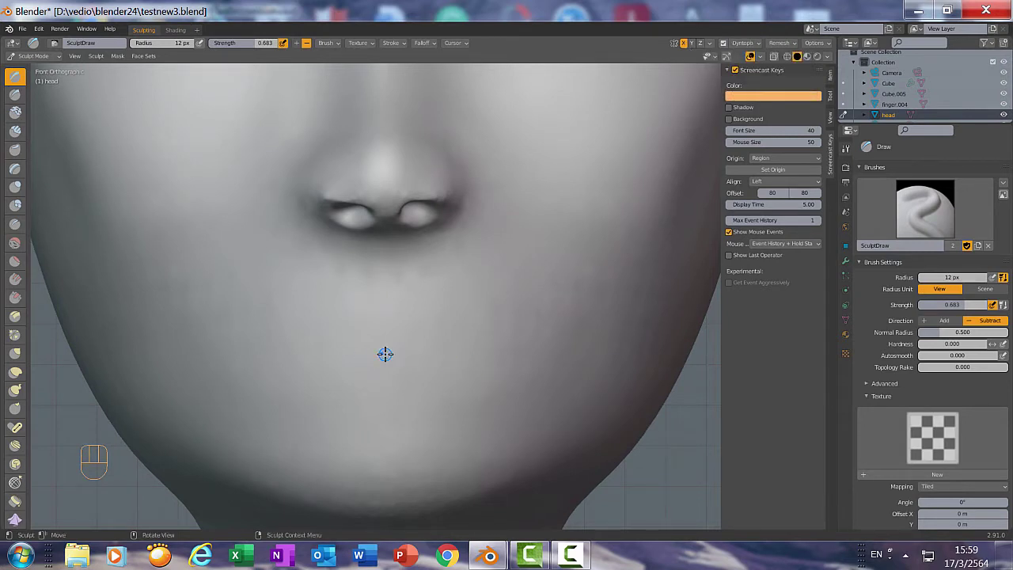
scroll(up, 3)
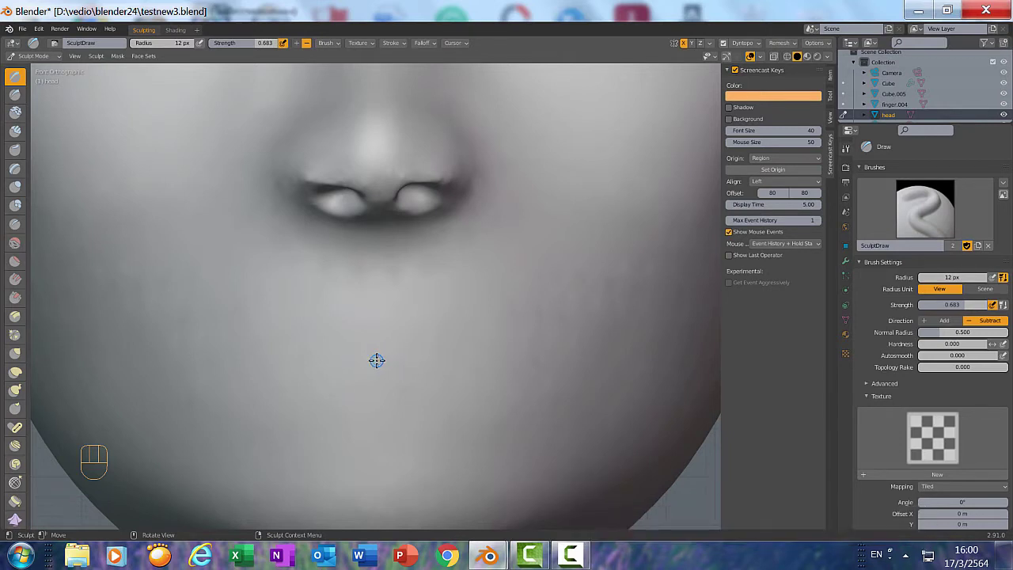
drag(383, 356, 493, 443)
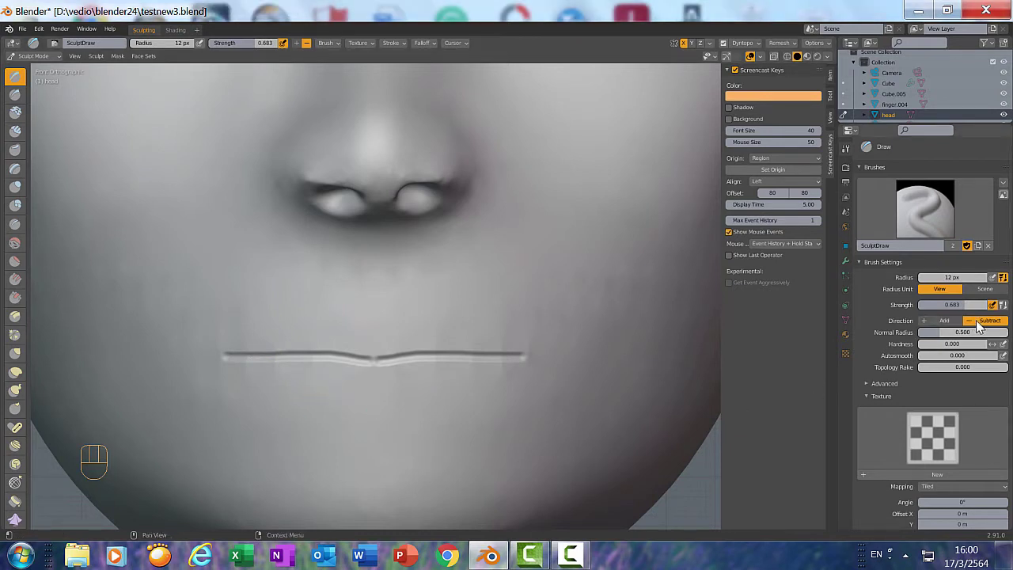
- Set the Draw brush to Add and stroke a raised upper lip outline above the mouth line
click(941, 324)
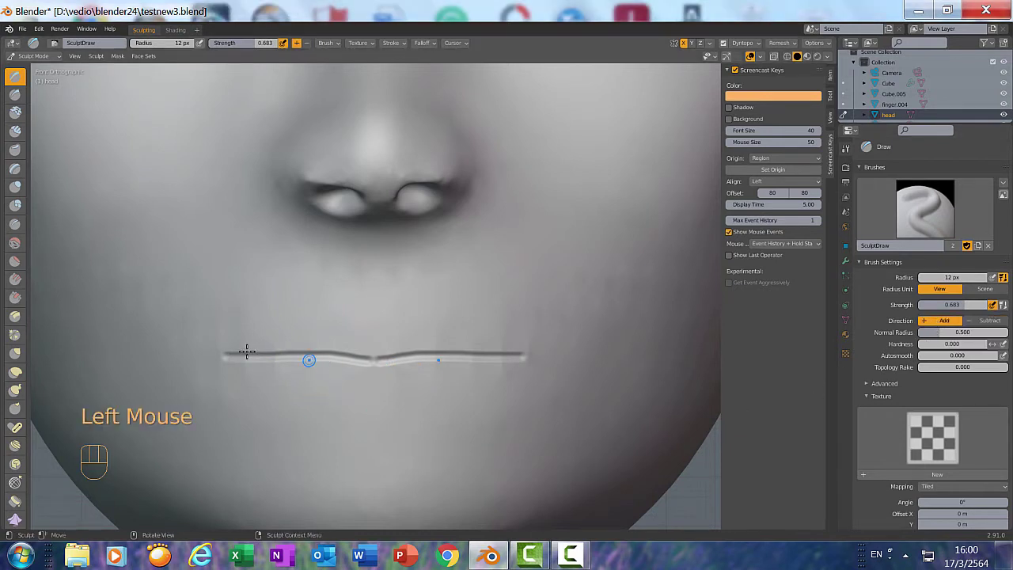
scroll(up, 3)
scroll(up, 3)
scroll(up, 3)
scroll(up, 3)
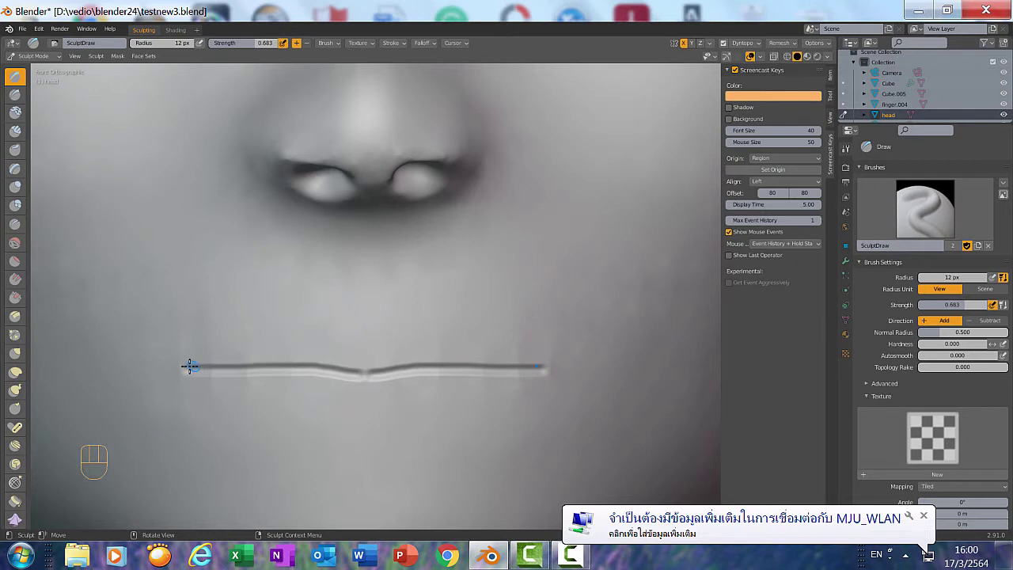
drag(192, 359, 296, 441)
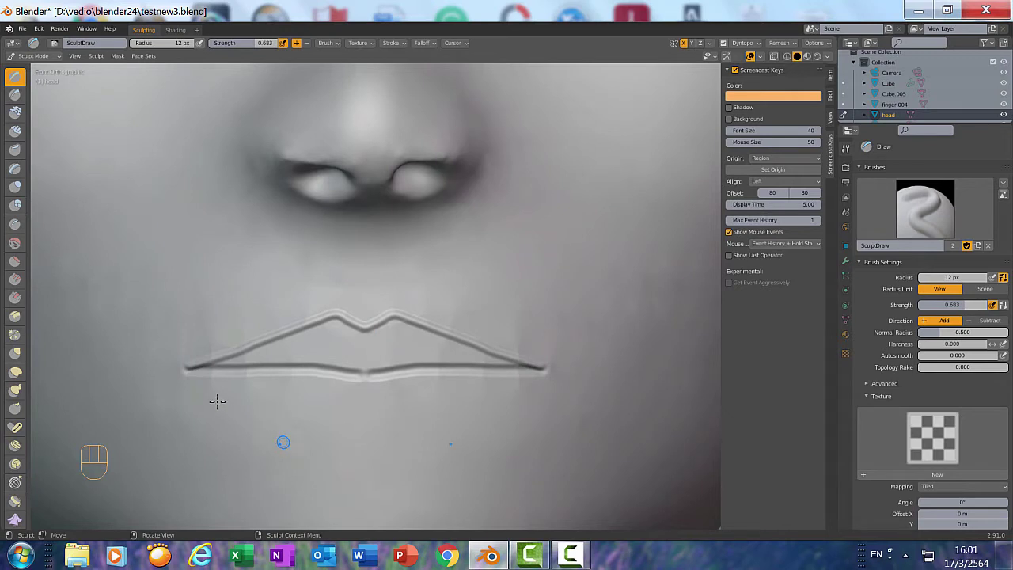
key(ctrl+z)
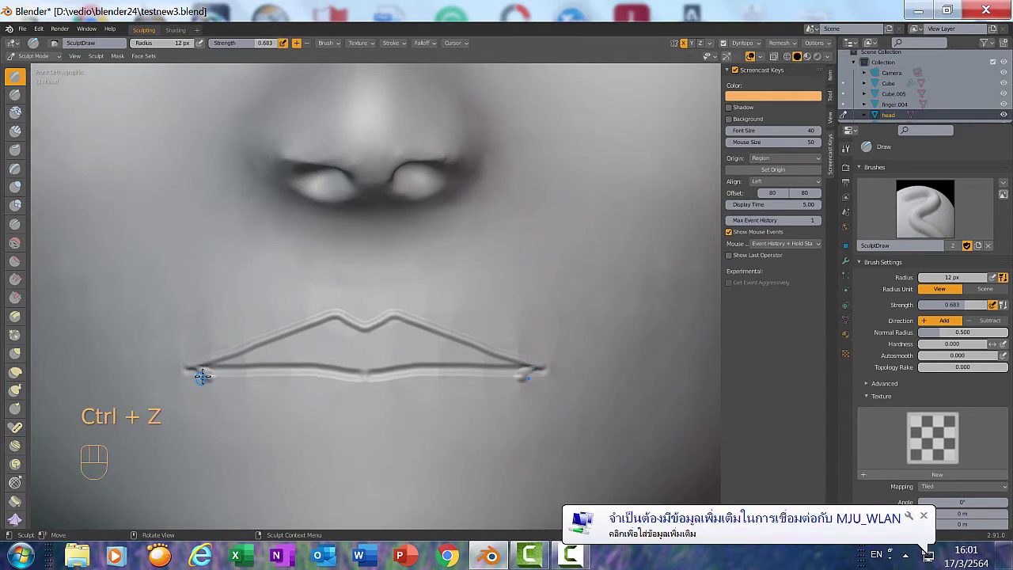
- Draw the curved lower lip outline and touch up the lip edge
drag(214, 377, 384, 423)
scroll(up, 3)
drag(418, 373, 399, 362)
scroll(up, 3)
scroll(down, 3)
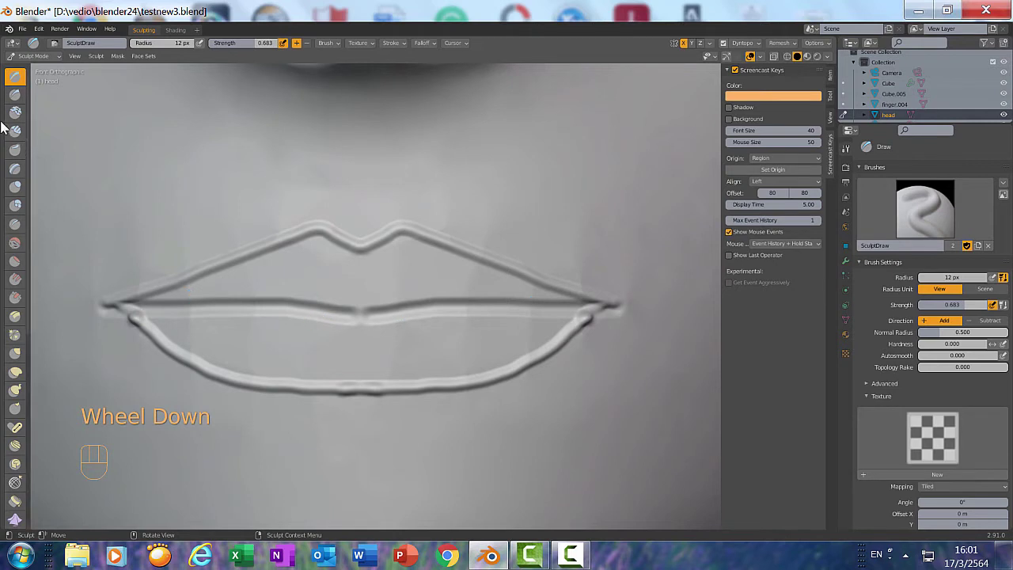
- With the Clay Strips brush, build up clay inside the upper lip outline
click(20, 137)
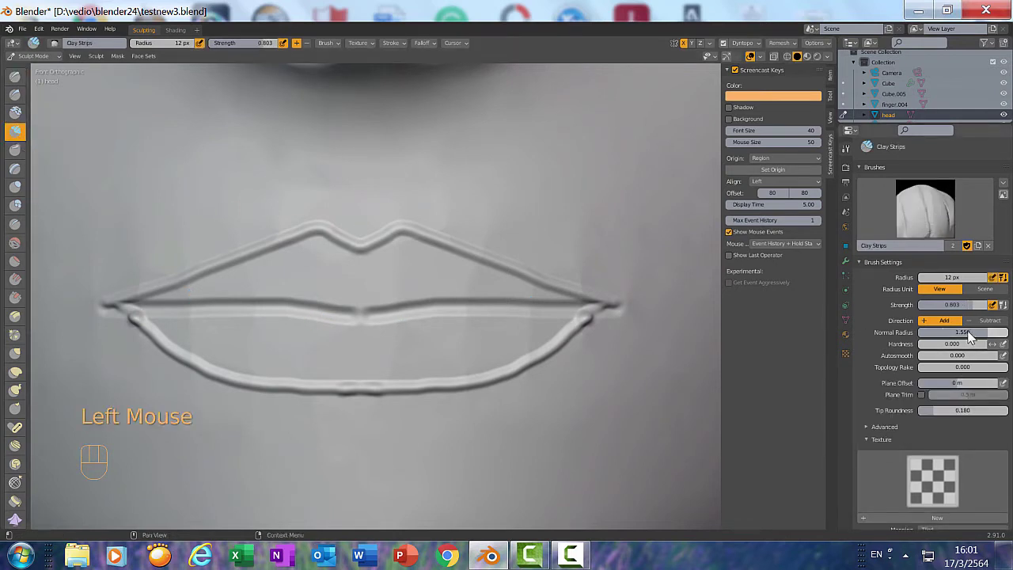
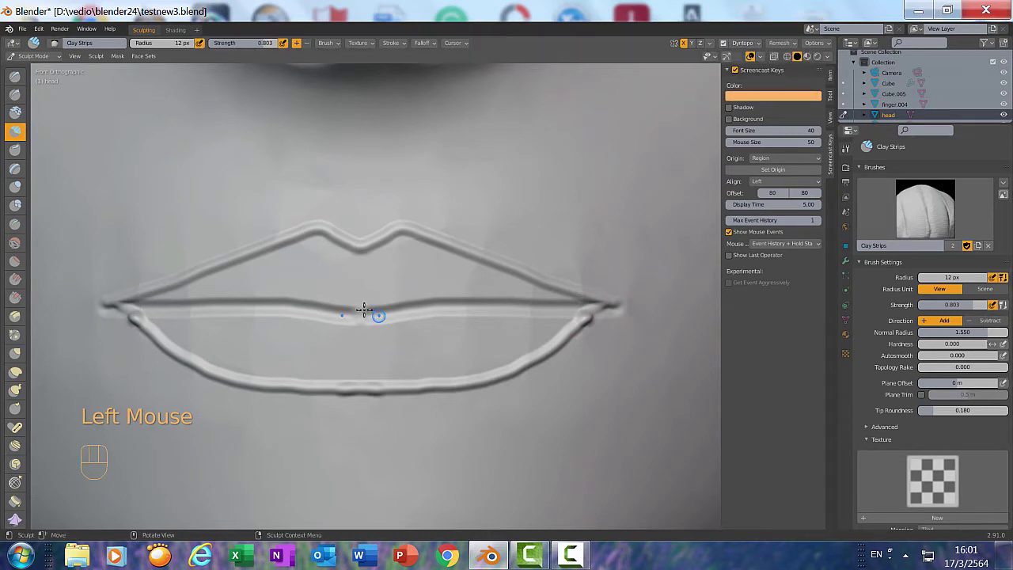
key(f)
key(f)
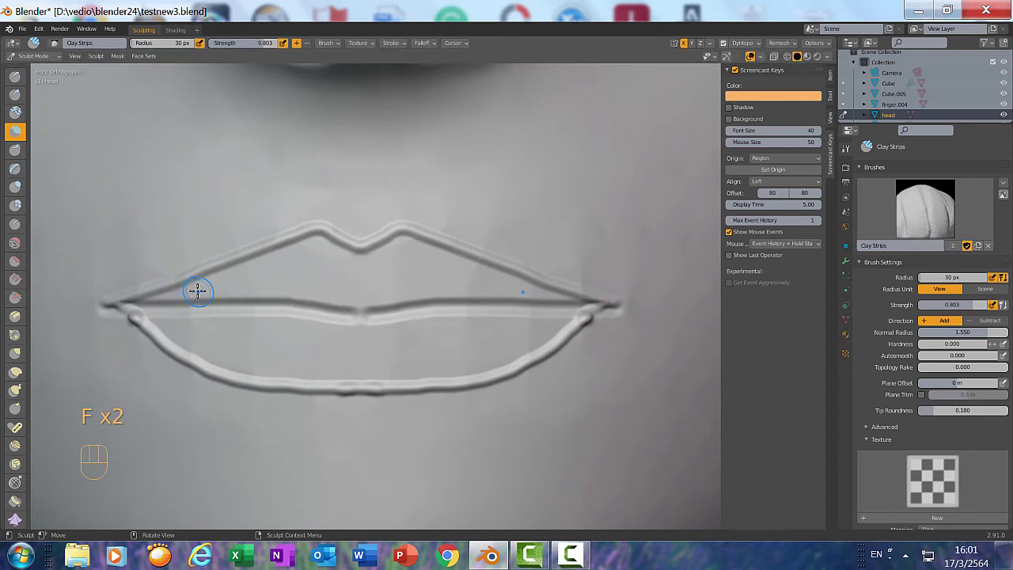
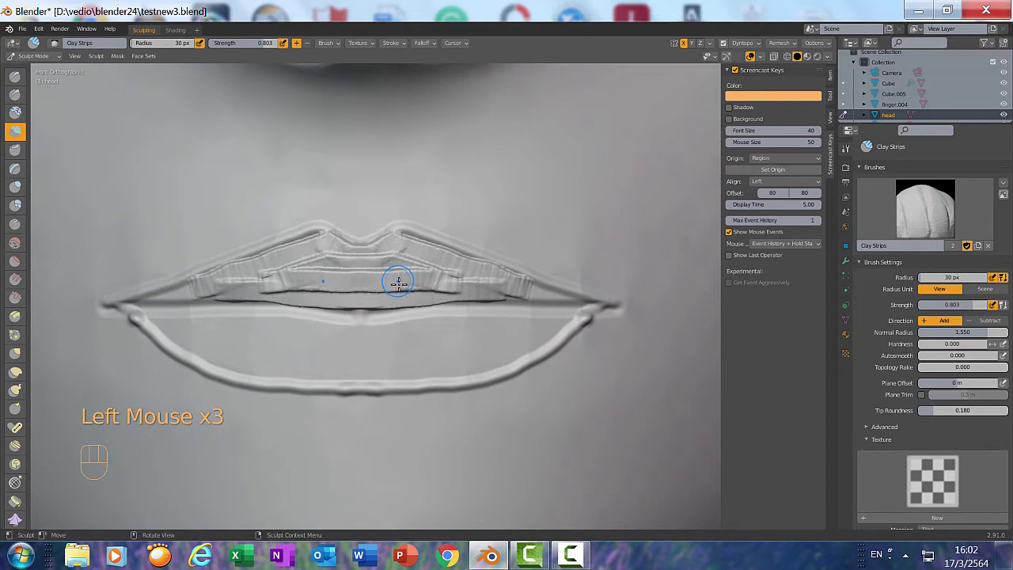
key(f)
key(f)
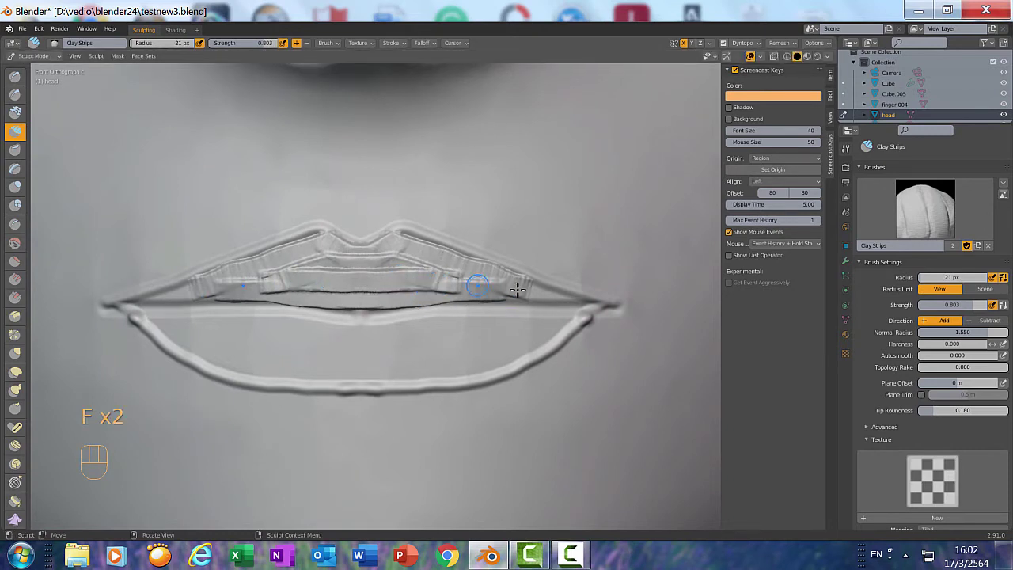
drag(534, 291, 293, 335)
- Resize the brush and stack clay strips inside the lower lip outline
key(f)
key(f)
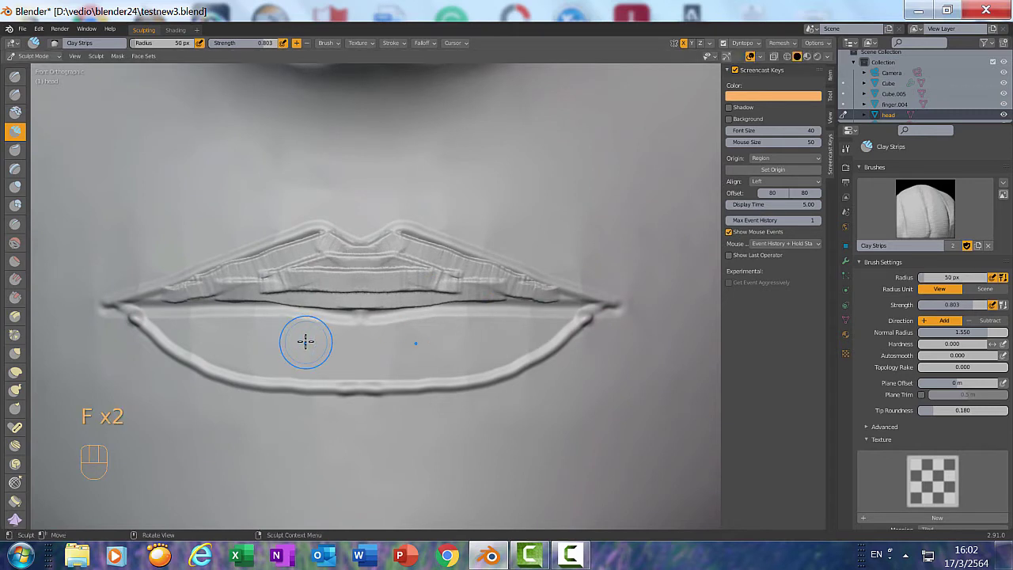
key(f)
key(f)
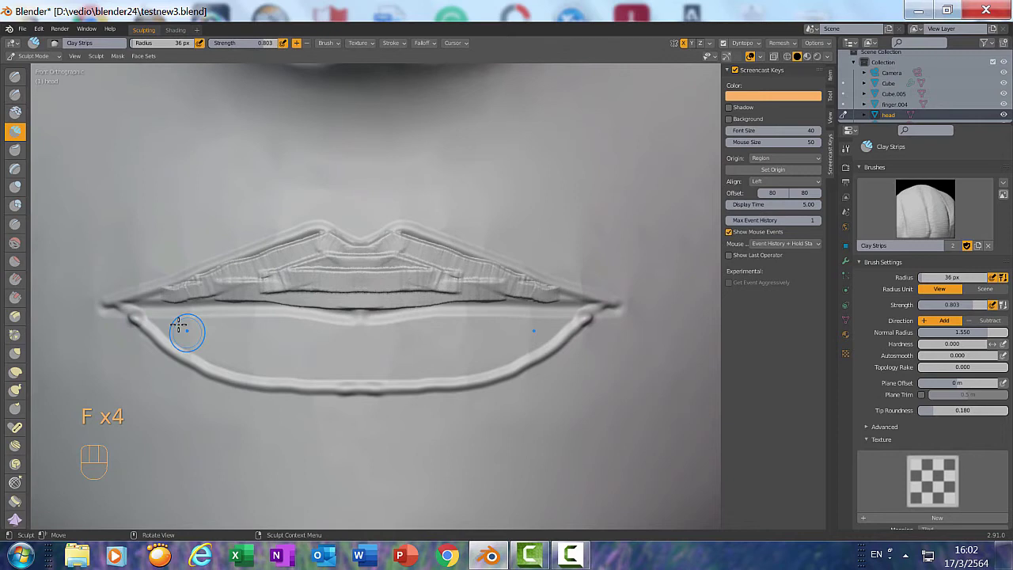
drag(214, 321, 225, 339)
drag(211, 340, 236, 355)
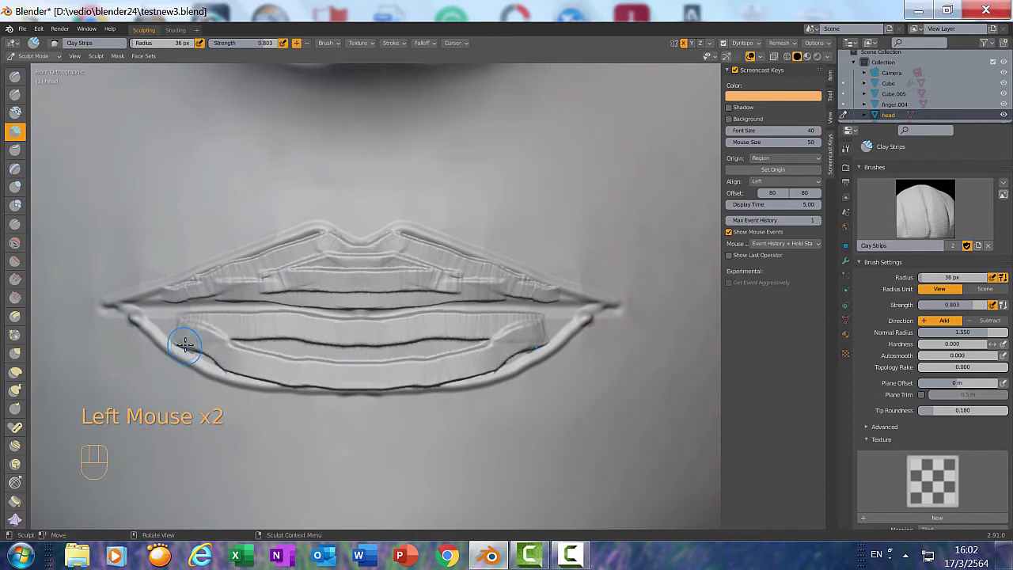
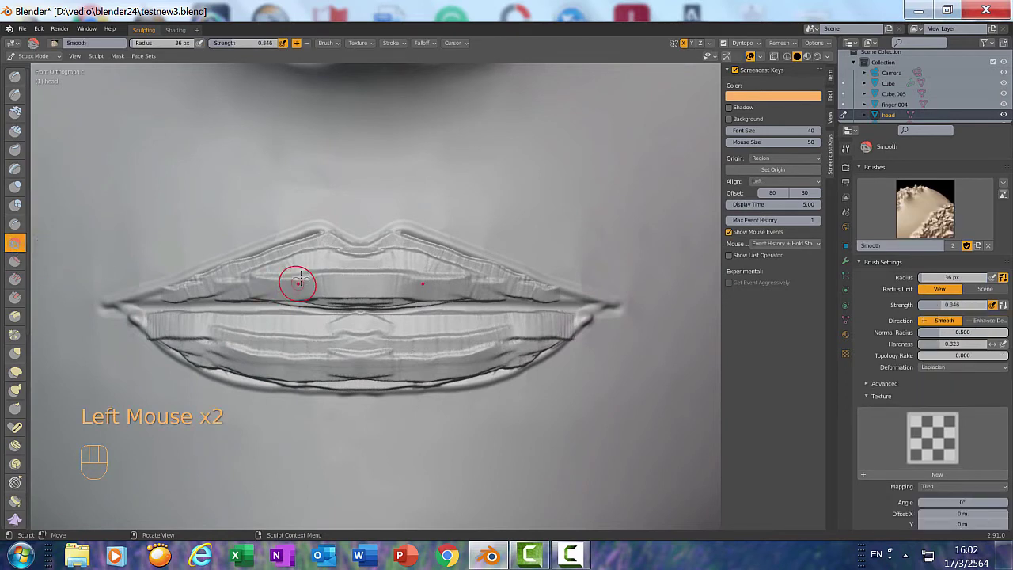
- Smooth the upper lip surface, across the lips, and the mouth corner into the cheek
drag(312, 263, 260, 277)
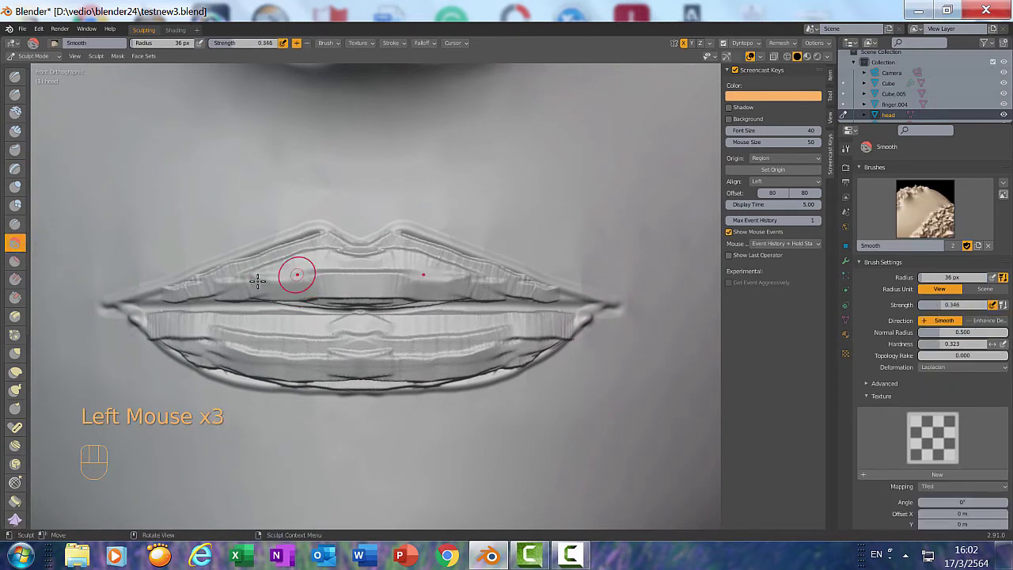
drag(326, 269, 258, 279)
key(f)
key(f)
drag(335, 272, 411, 254)
drag(424, 245, 652, 314)
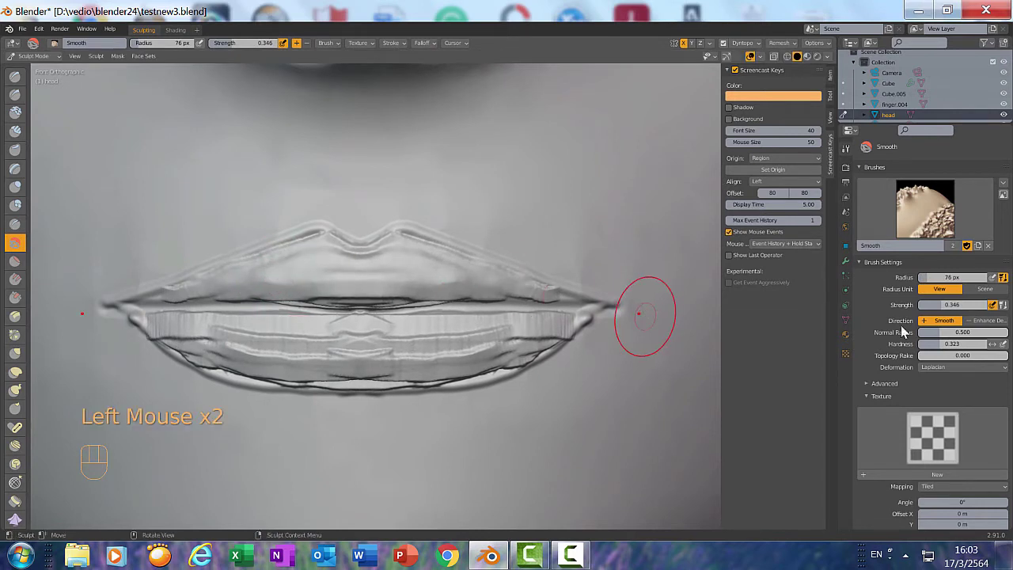
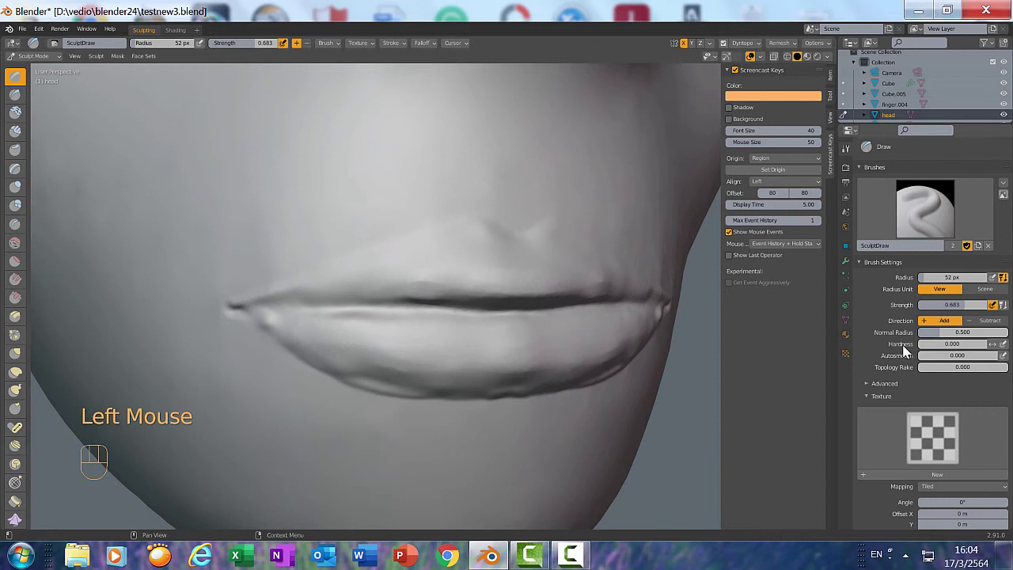
- Resize the Draw brush to 22 px and stroke a raised ridge along the upper lip border
key(f)
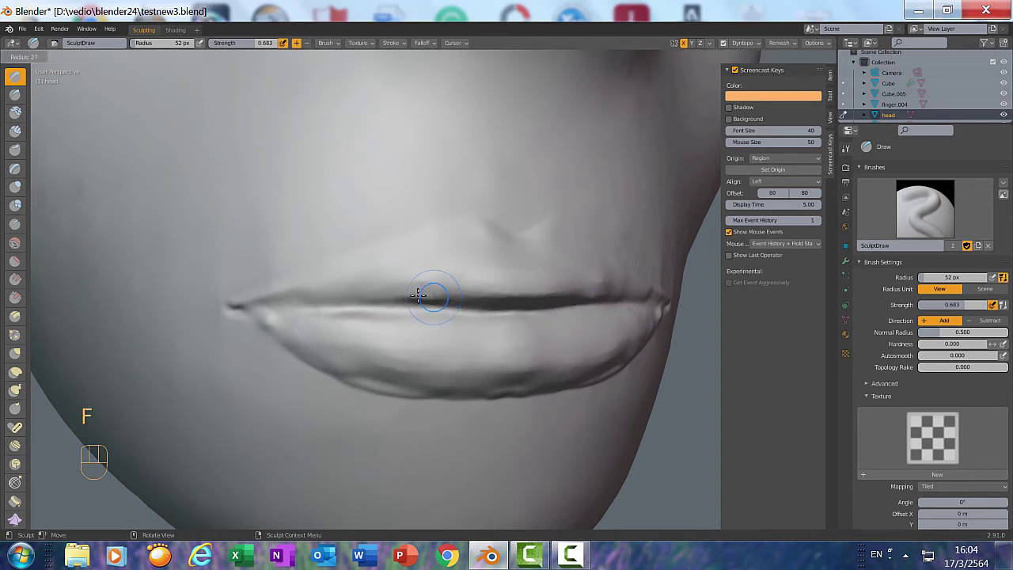
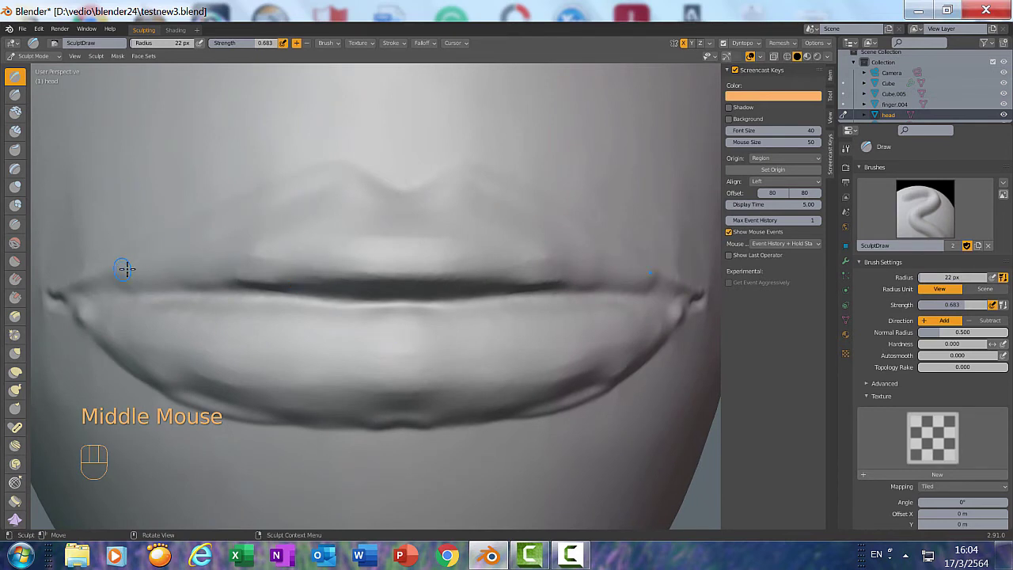
drag(135, 264, 240, 325)
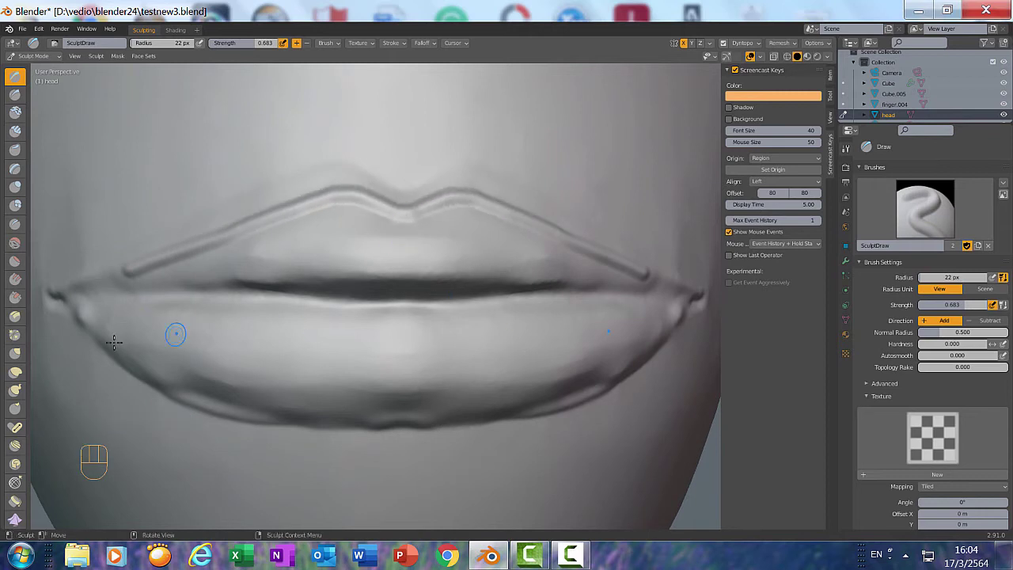
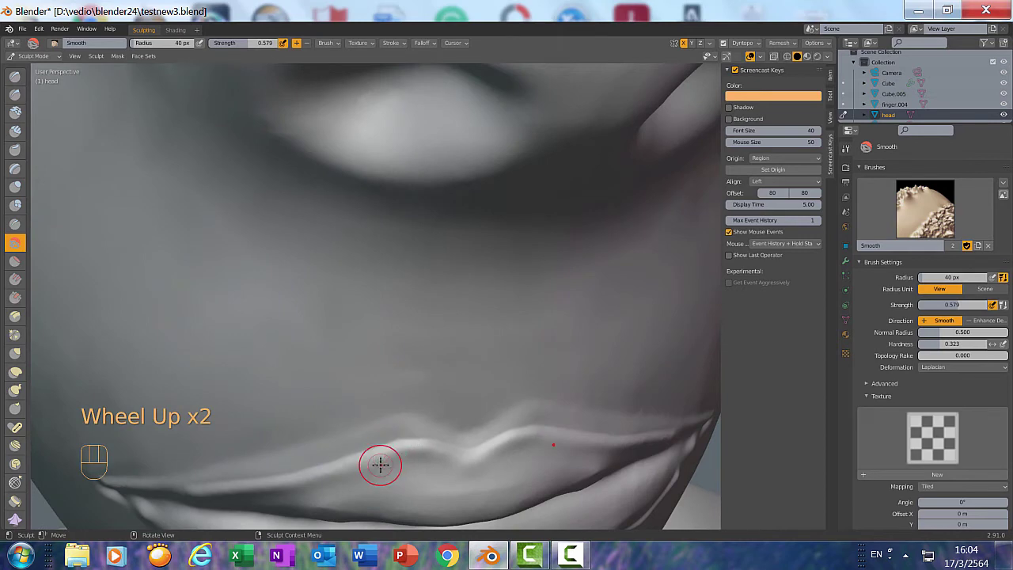
- Soften the lower lip's underside edge and shrink the subtracting brush to 19 px
drag(386, 435, 282, 439)
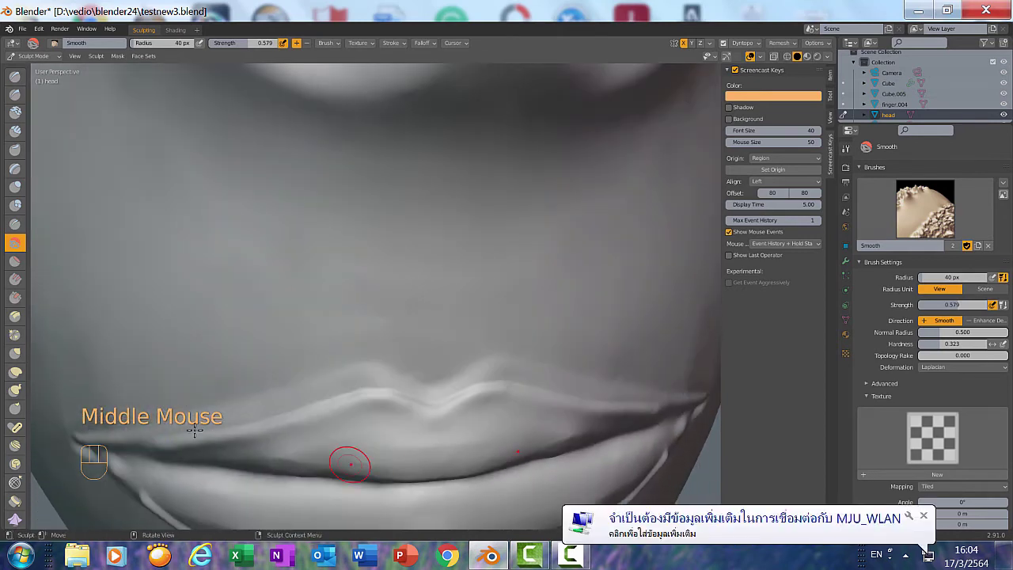
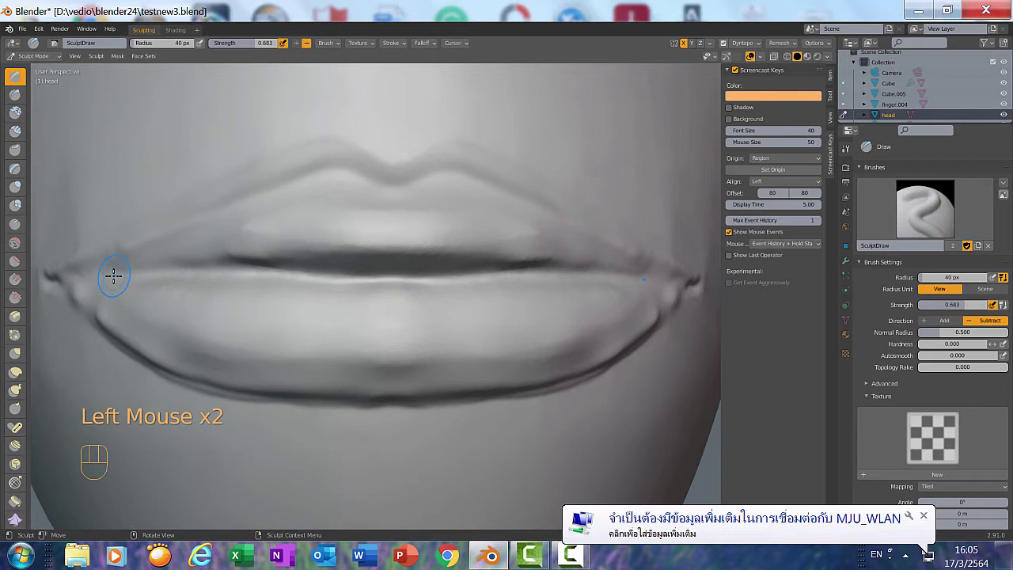
key(f)
key(f)
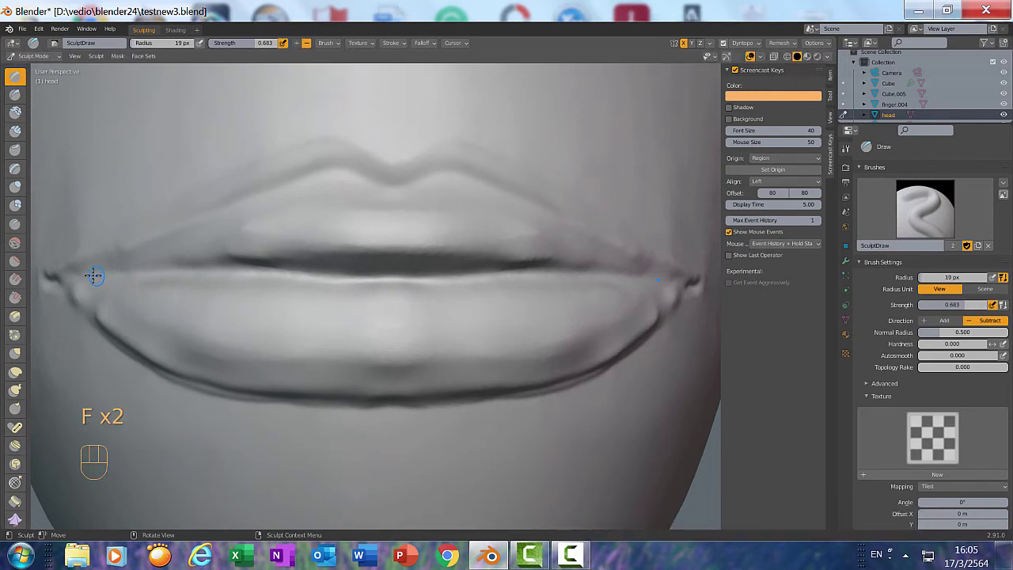
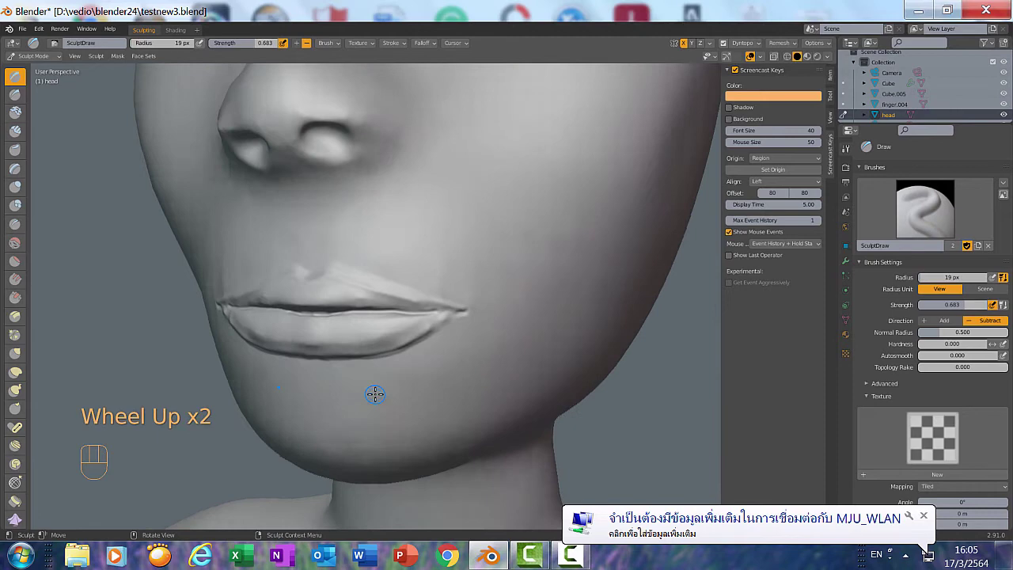
- Orbit to face the head, then snap to Right Orthographic to see the lips in profile
middle_click(399, 385)
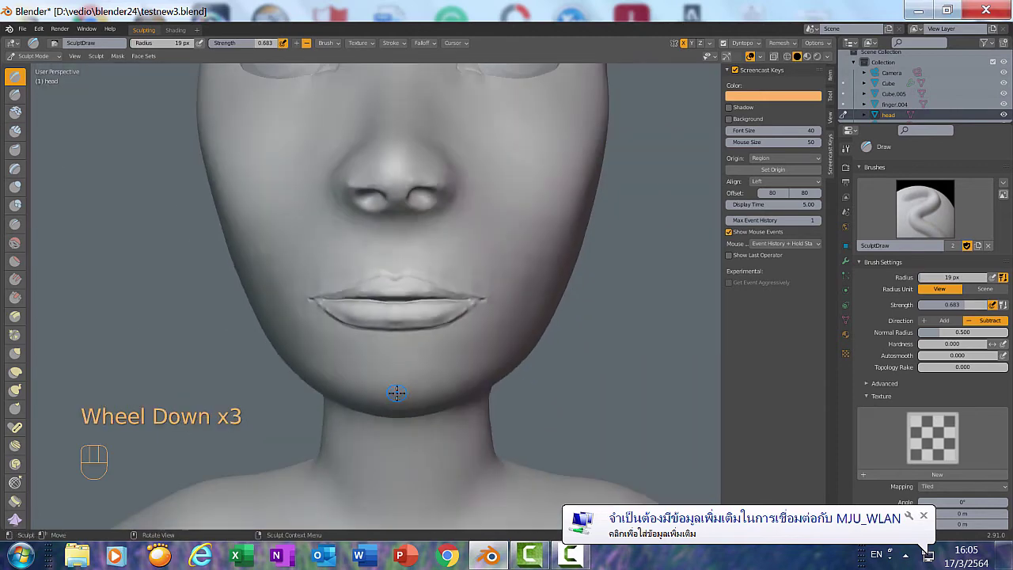
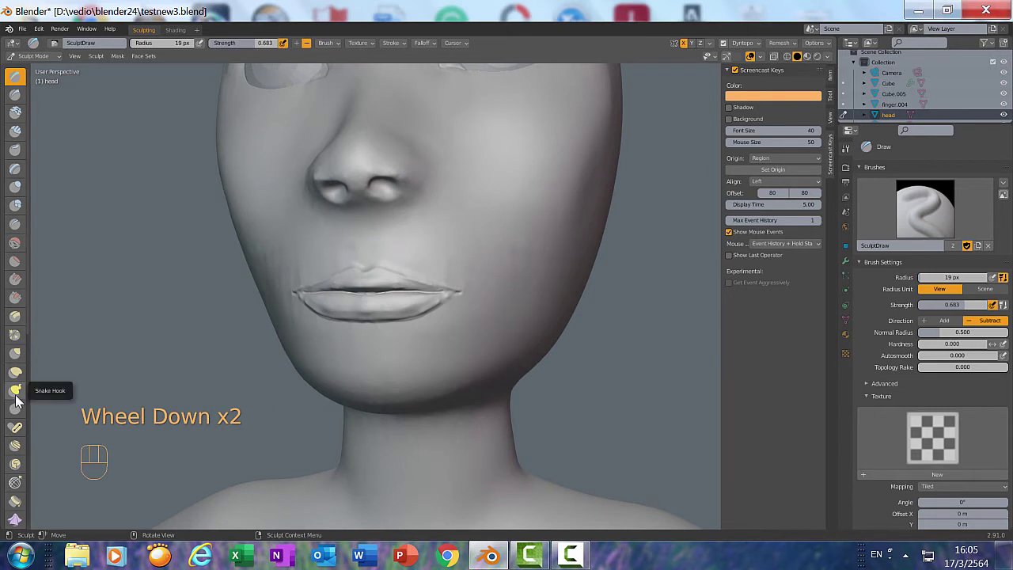
key(KP_3)
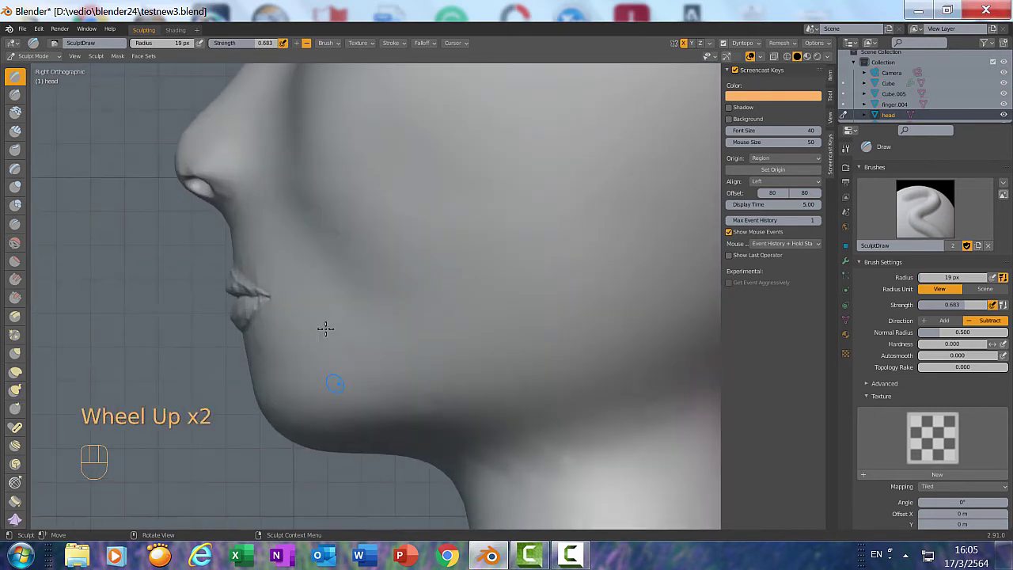
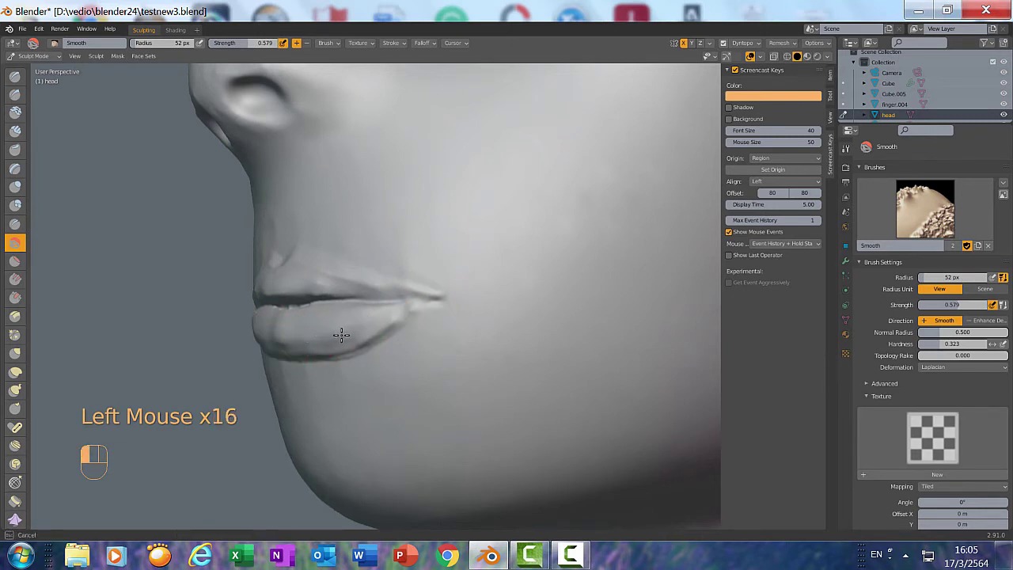
- Smooth the lower lip surface and snap back to a straight side view of the profile
drag(327, 279, 343, 317)
click(357, 322)
middle_click(320, 401)
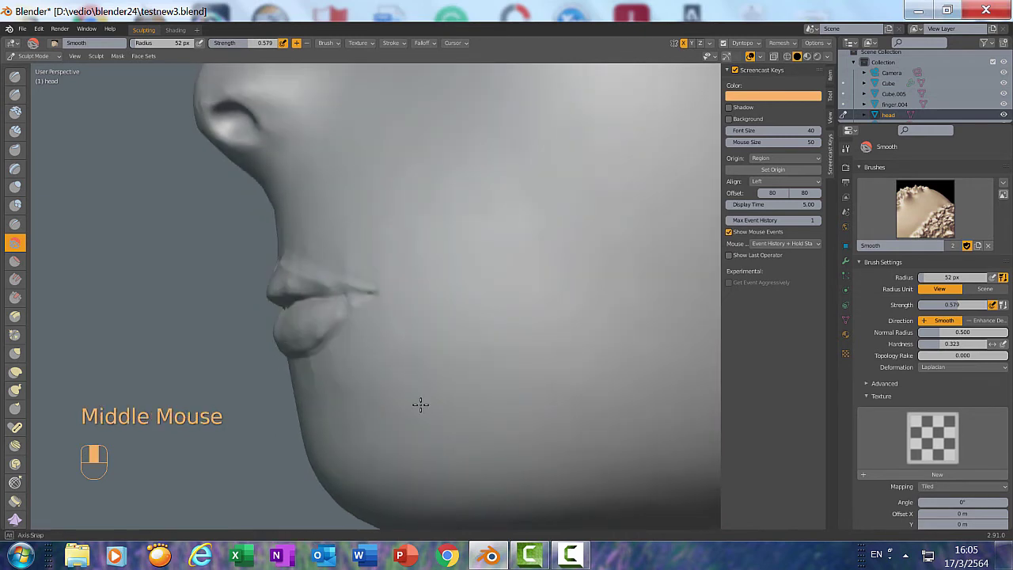
key(KP_3)
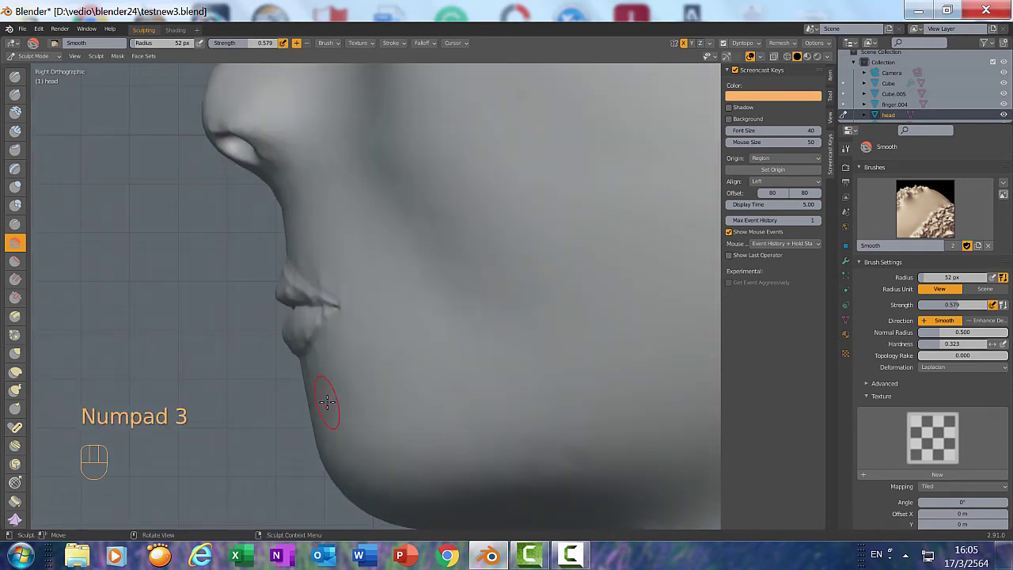
scroll(down, 3)
scroll(up, 3)
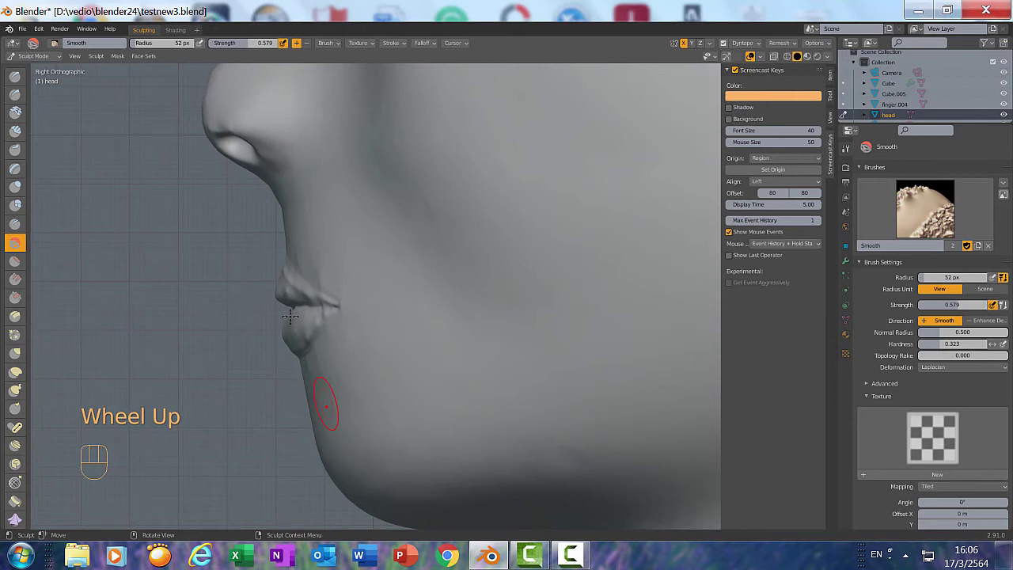
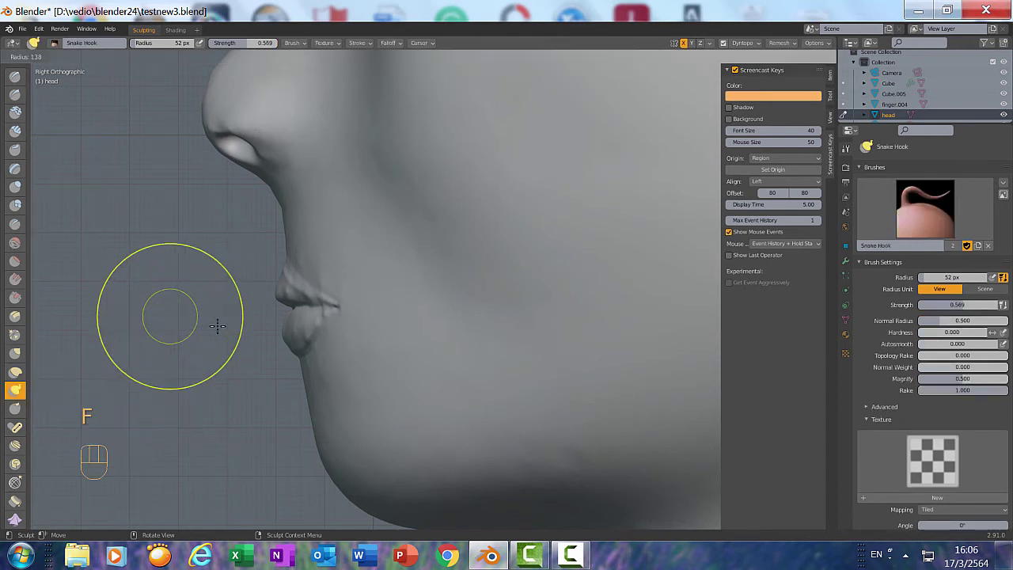
- Enlarge the Snake Hook brush and pull the left corner of the mouth into shape
key(f)
key(f)
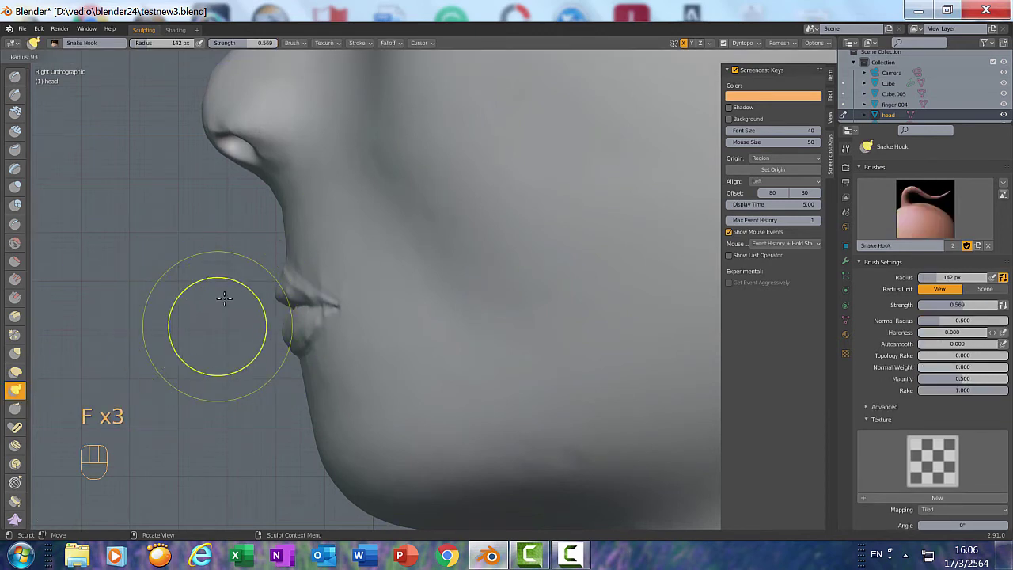
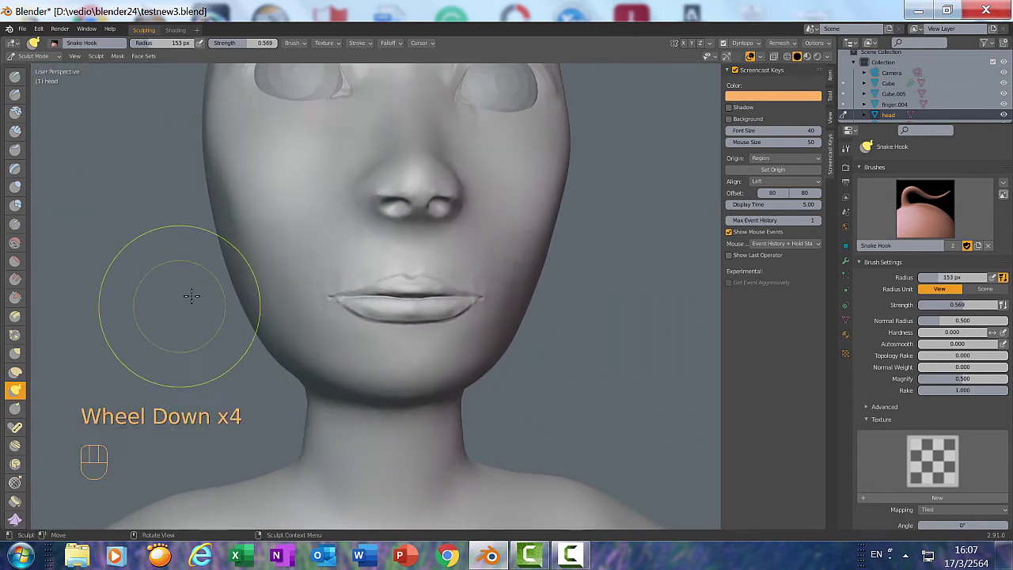
scroll(up, 3)
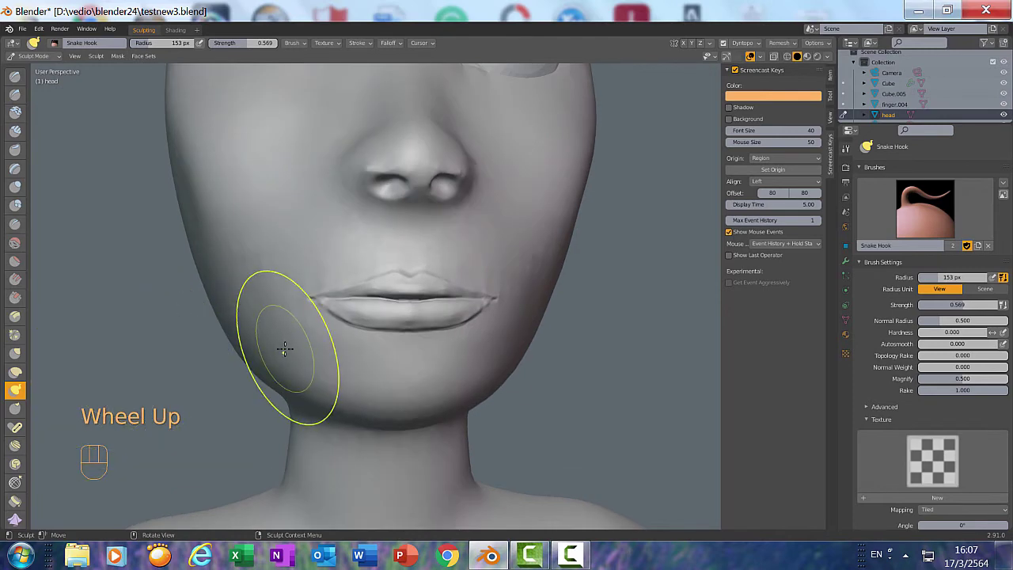
key(f)
key(f)
key(f)
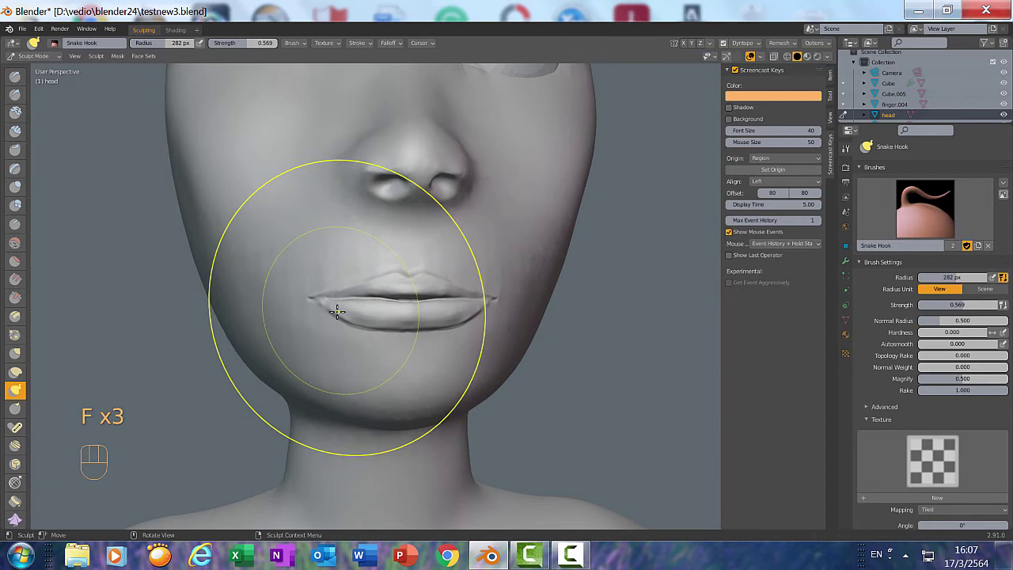
drag(350, 345, 345, 344)
- Tug the upper lip's cupid's bow into sharper peaks from the front
scroll(up, 3)
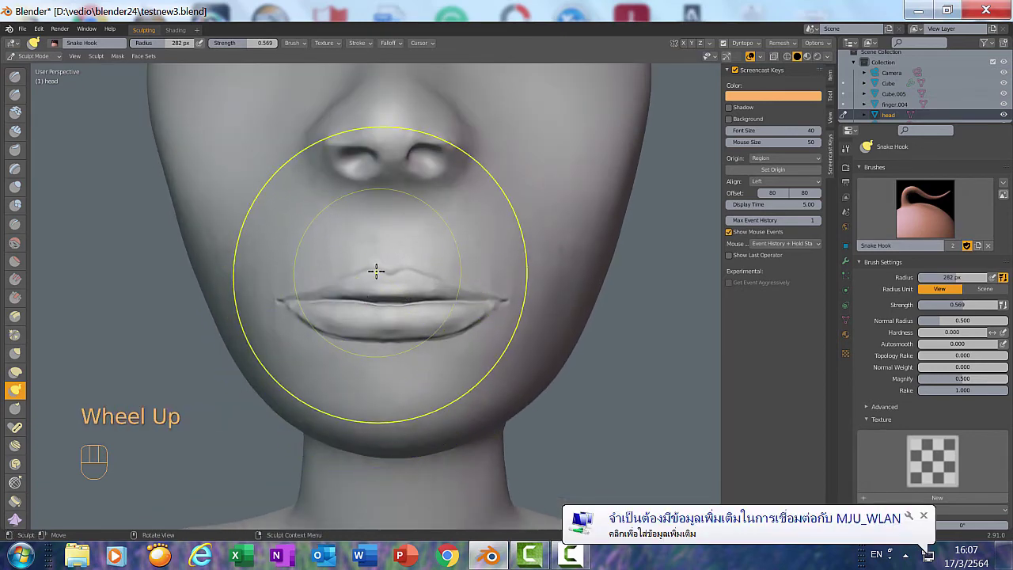
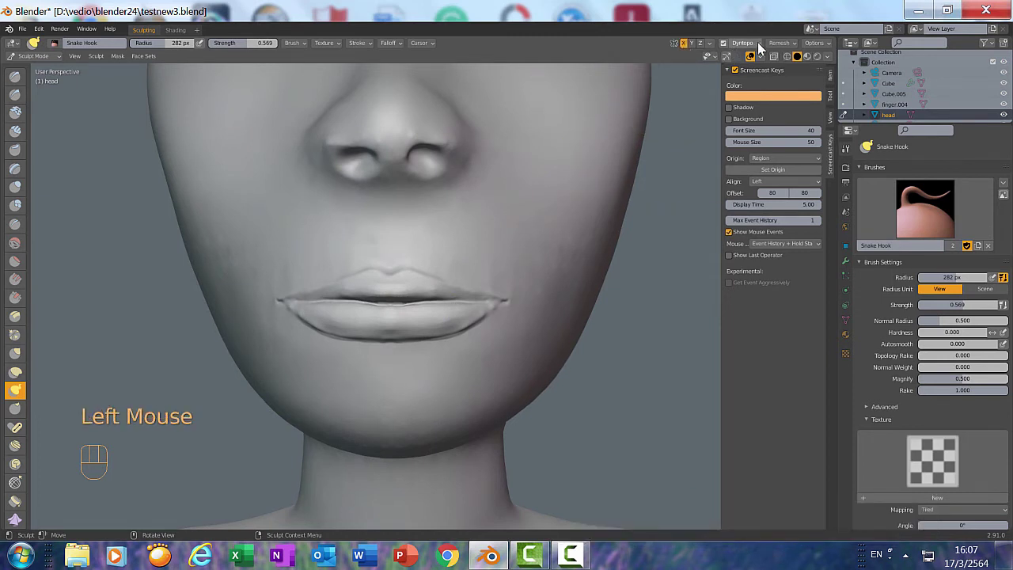
click(761, 47)
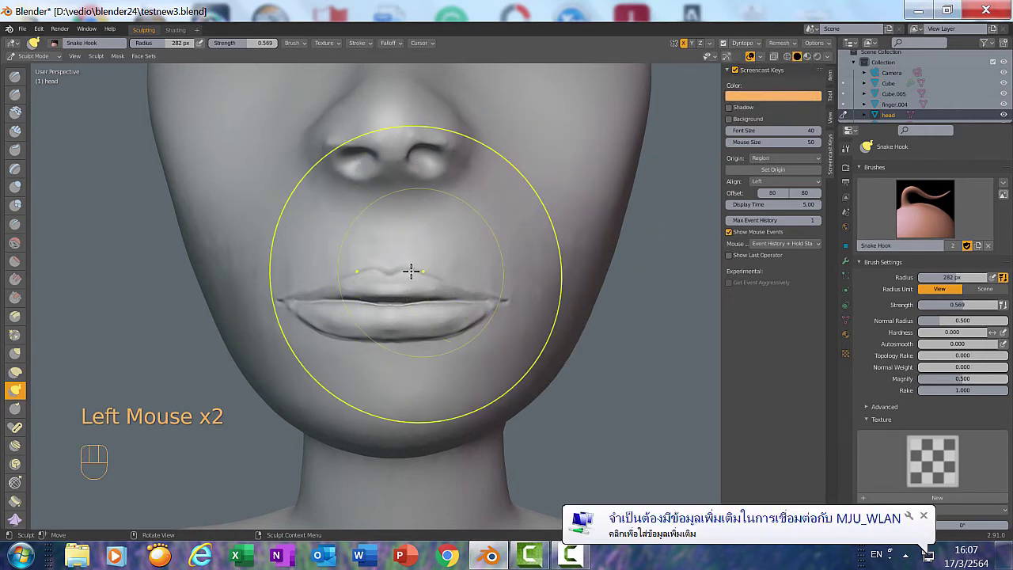
click(415, 268)
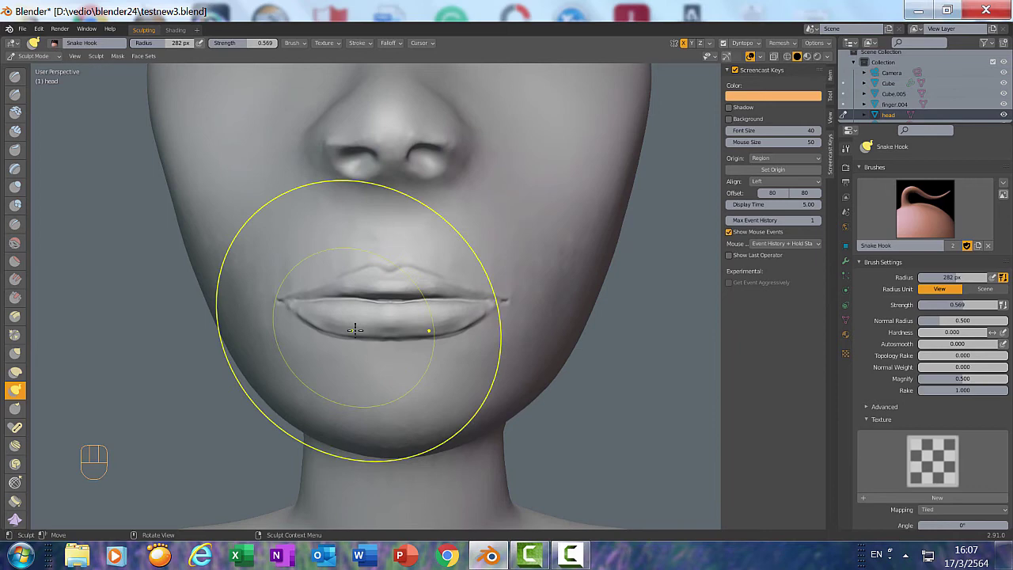
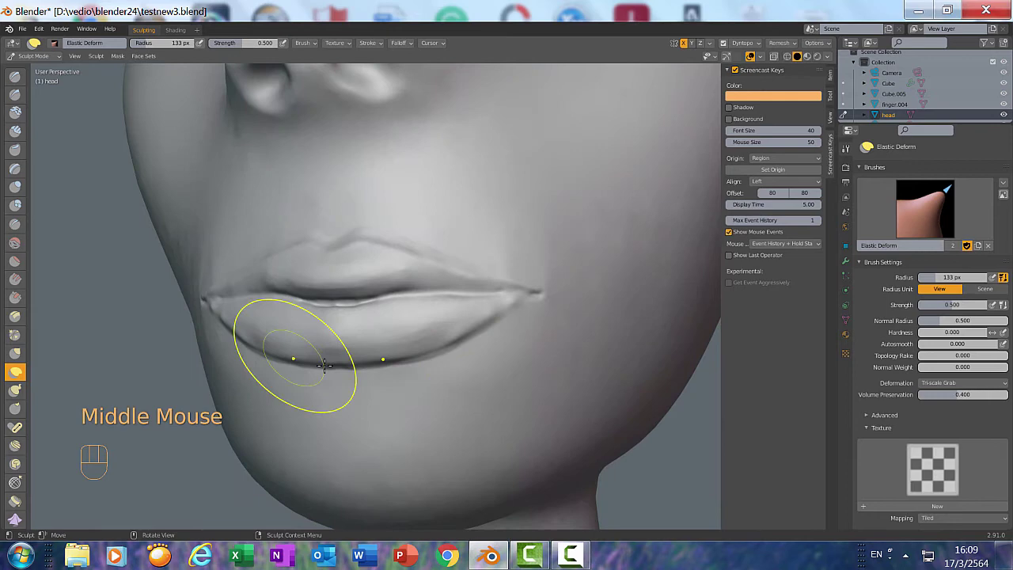
- Switch to the Inflate/Deflate brush to fill out the rounded lower lip
click(18, 194)
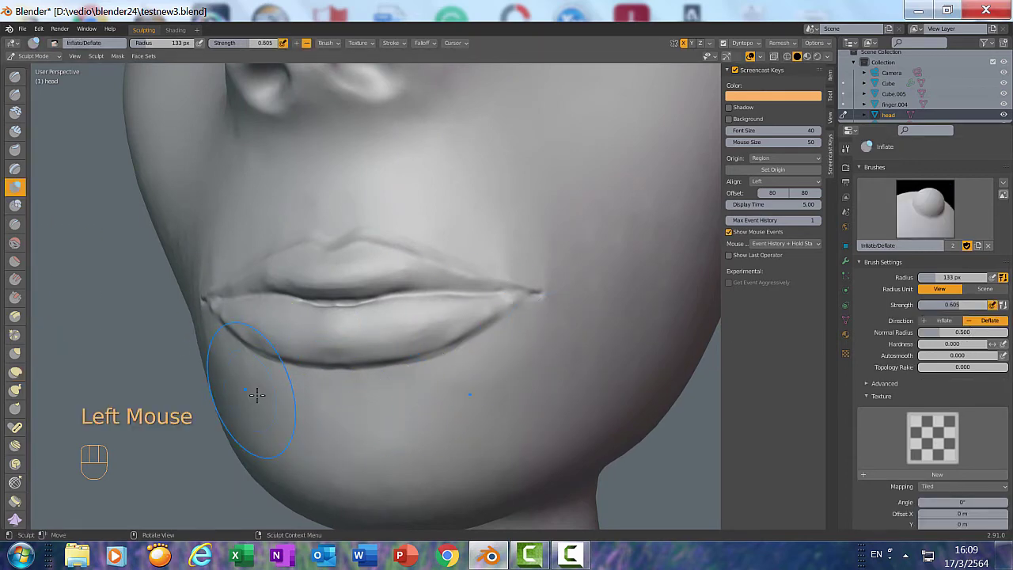
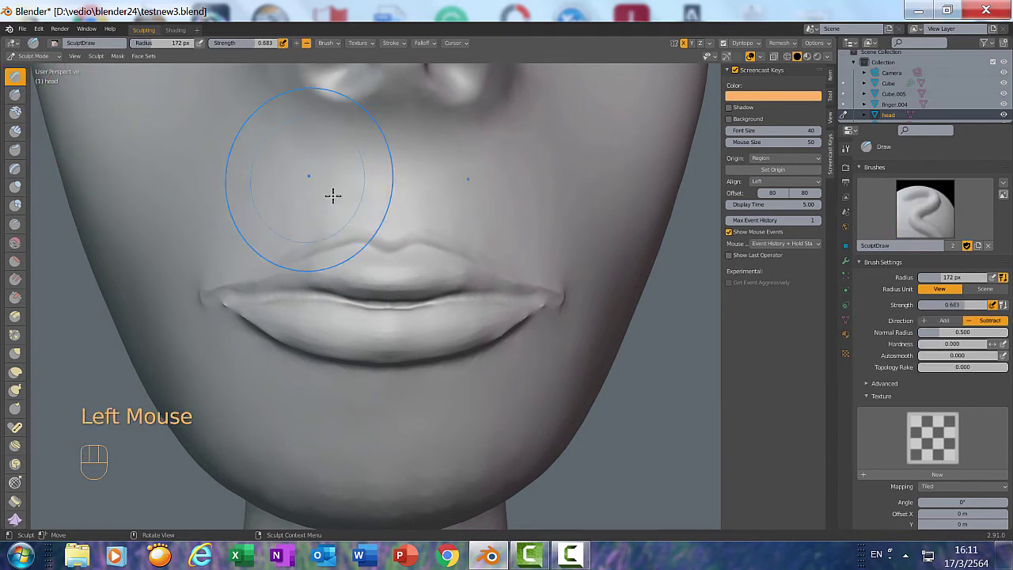
- Shrink the brush radius with F, change mirror symmetry and snap to front view
drag(333, 205, 425, 223)
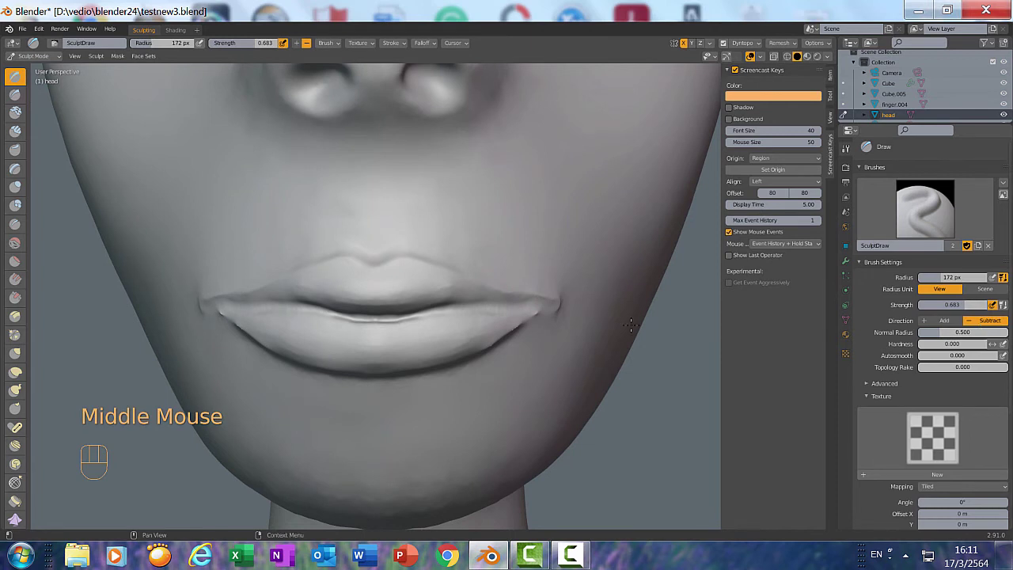
key(f)
key(f)
key(f)
key(f)
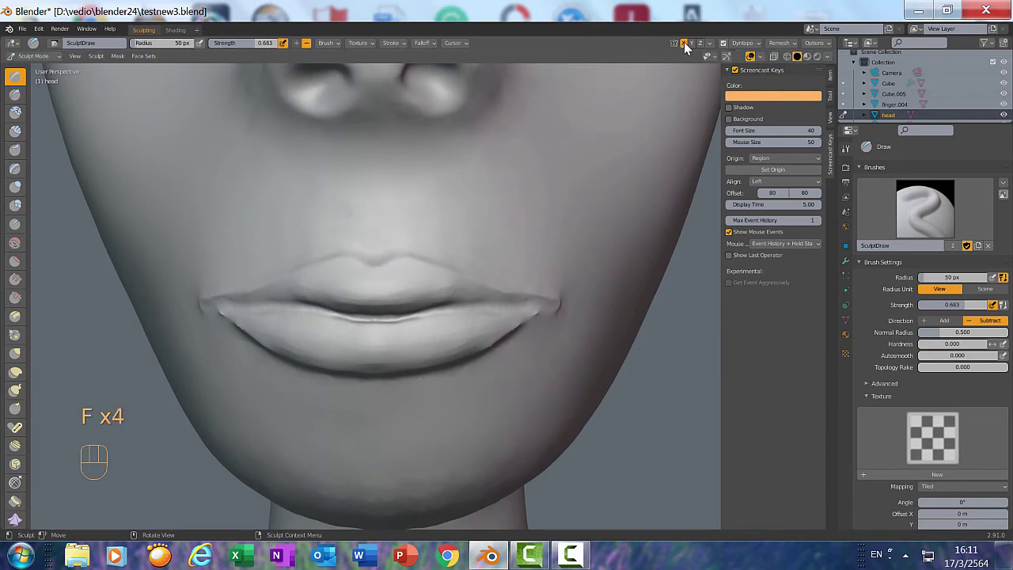
click(518, 206)
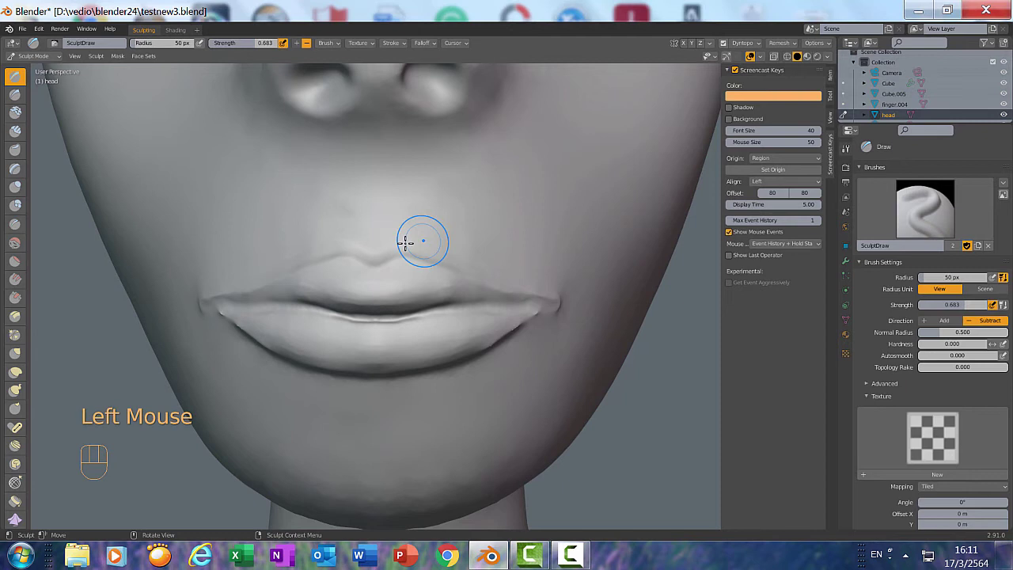
key(KP_1)
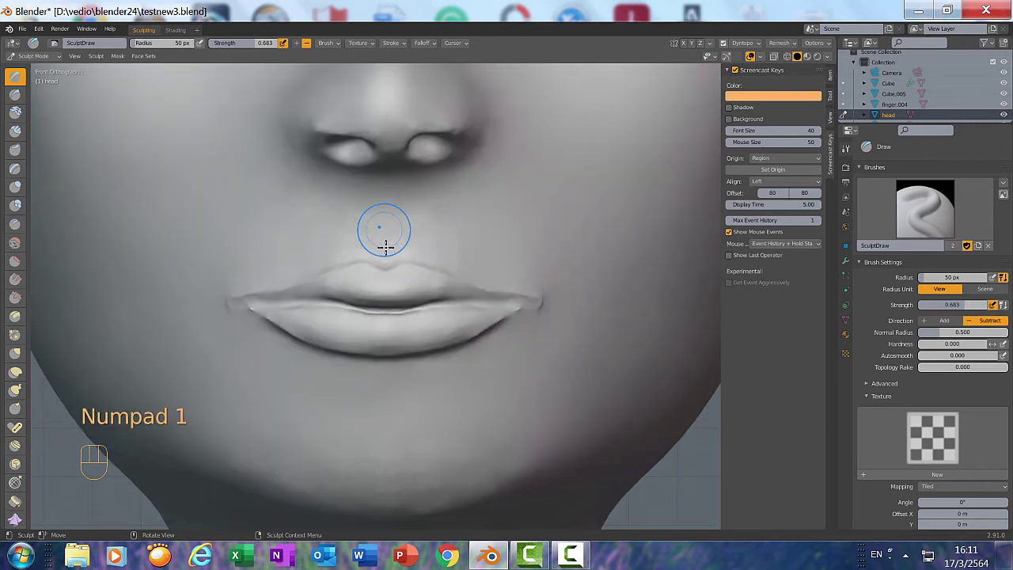
- Carve the groove between nose and upper lip, then shrink the brush to 9 px
drag(387, 246, 390, 196)
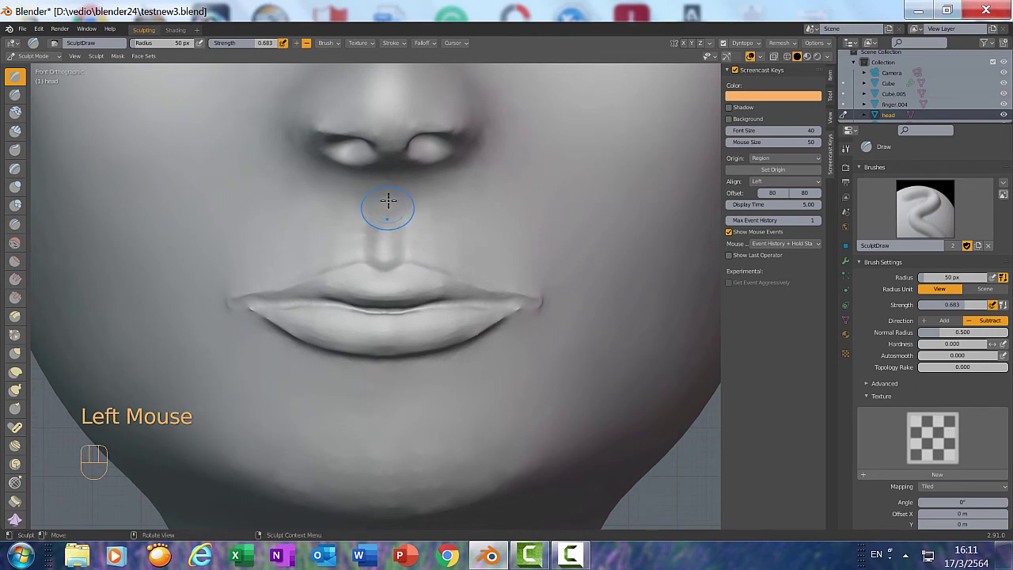
drag(389, 200, 603, 105)
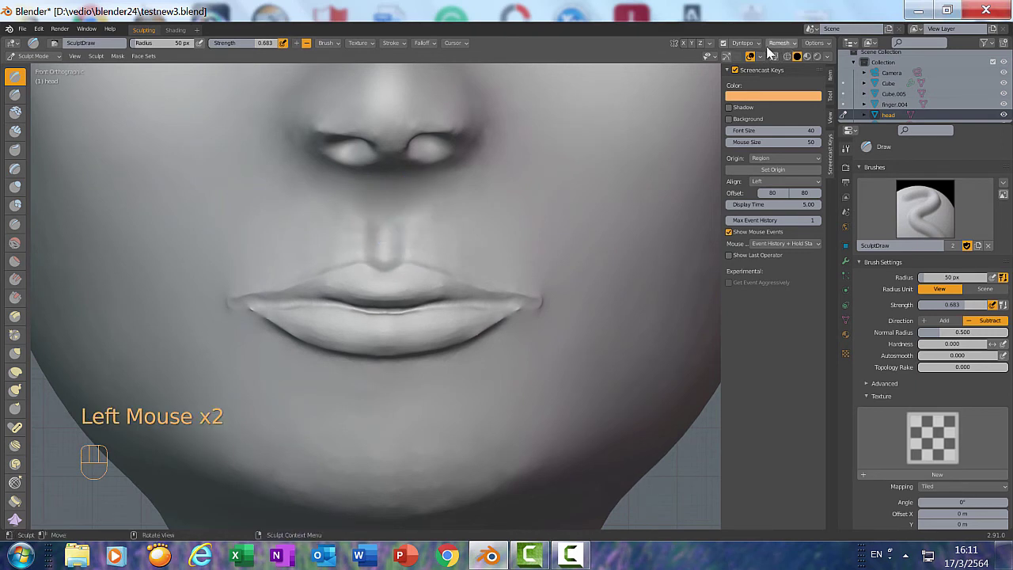
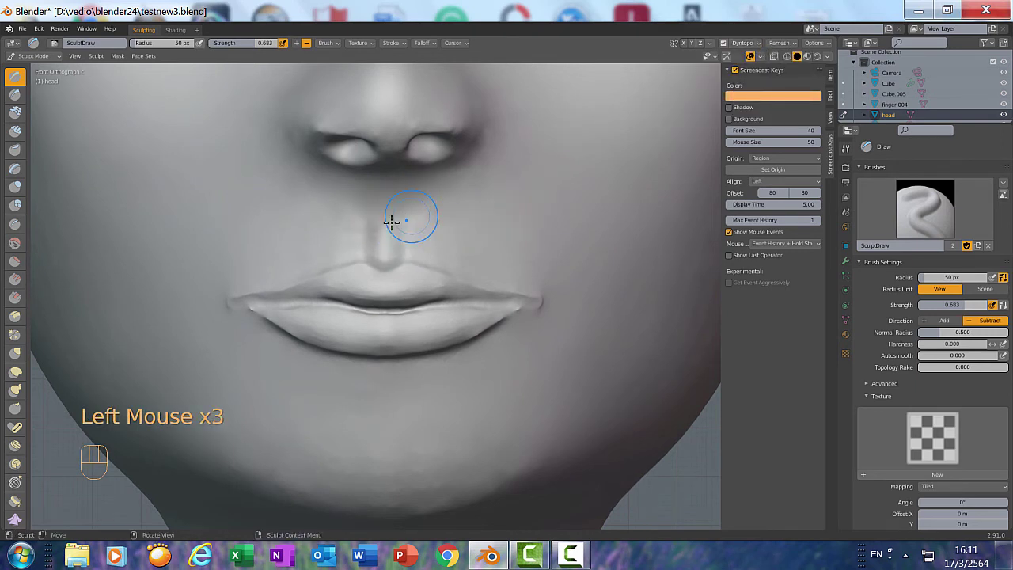
click(392, 198)
scroll(up, 3)
middle_click(524, 317)
scroll(down, 3)
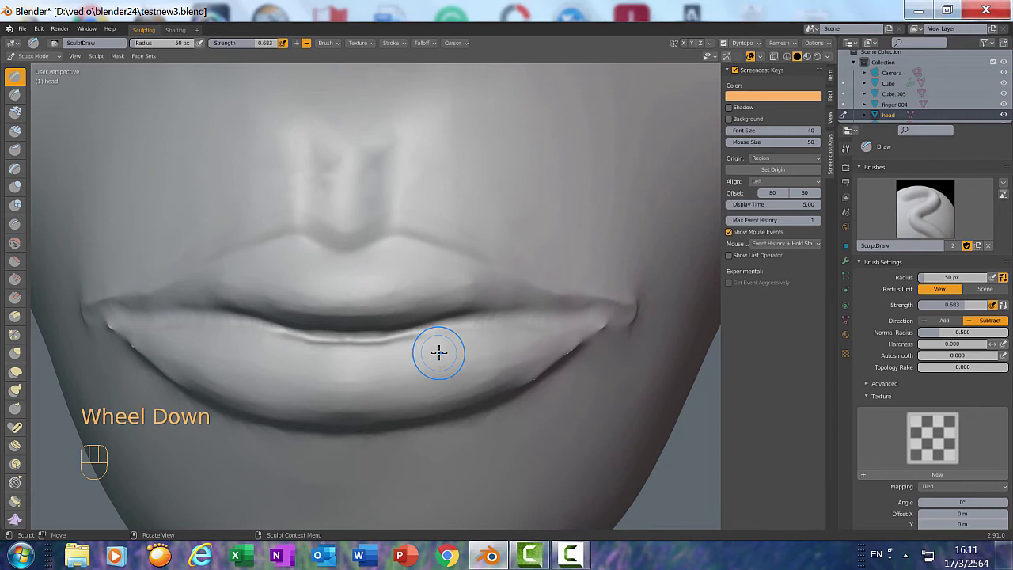
drag(442, 349, 446, 348)
scroll(up, 3)
middle_click(466, 338)
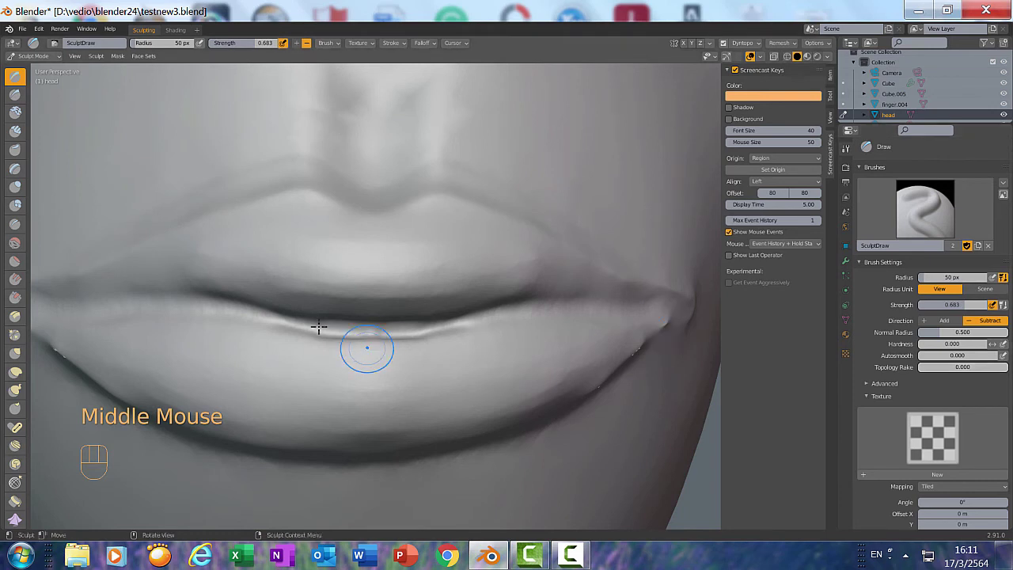
key(f)
key(f)
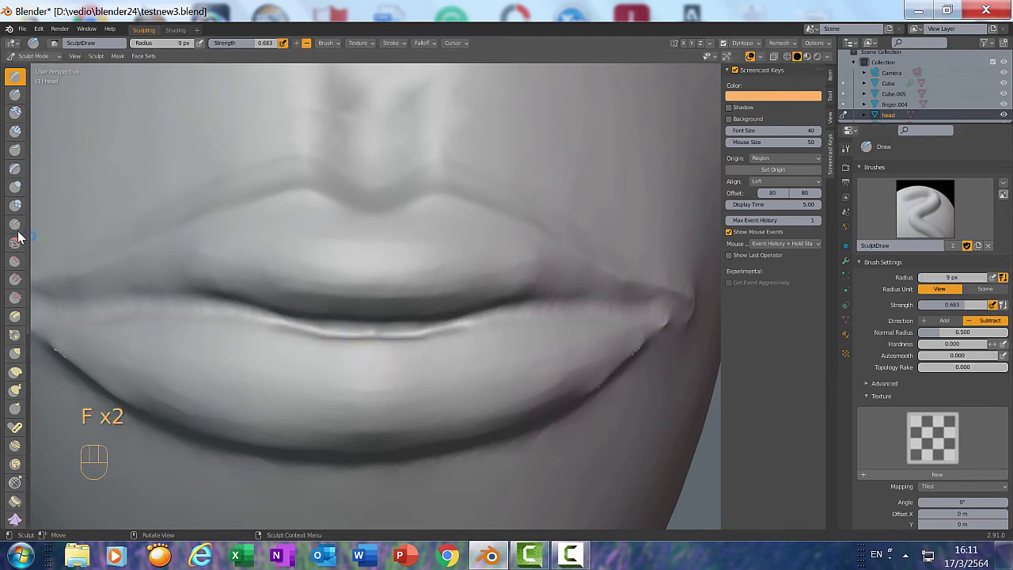
- With the Crease brush, try two vertical upper-lip creases and undo them
click(17, 231)
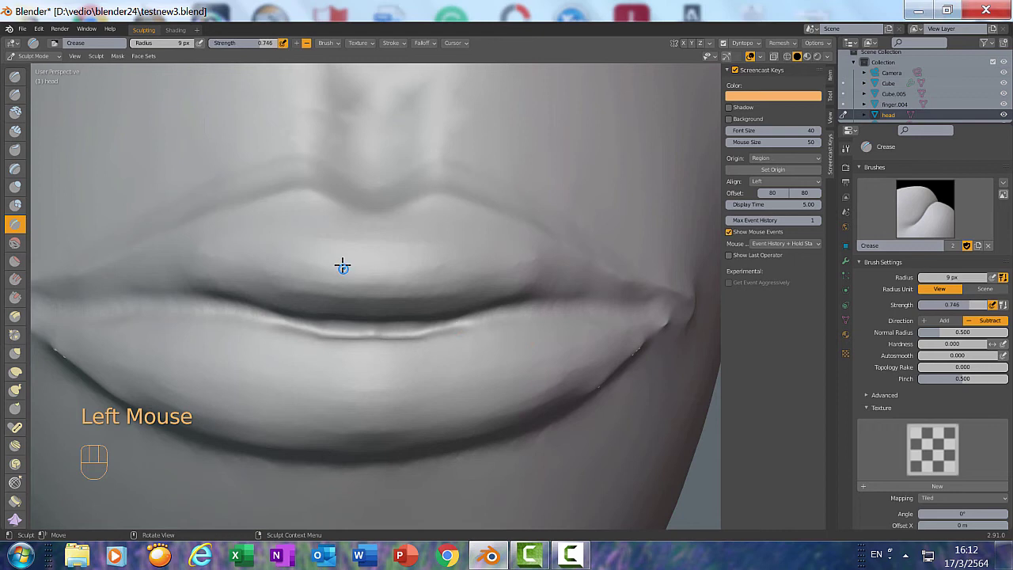
drag(330, 251, 347, 268)
drag(350, 274, 387, 257)
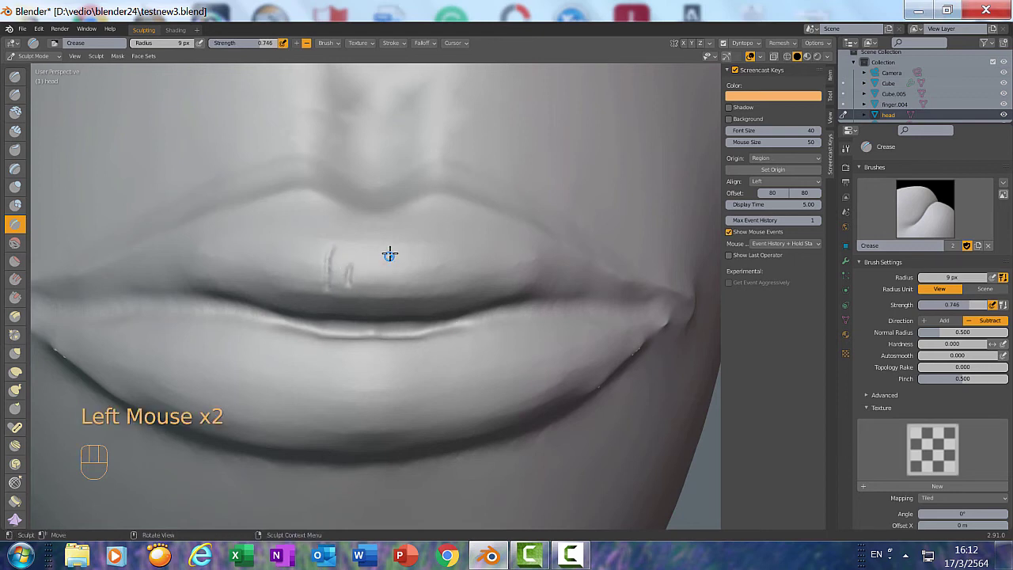
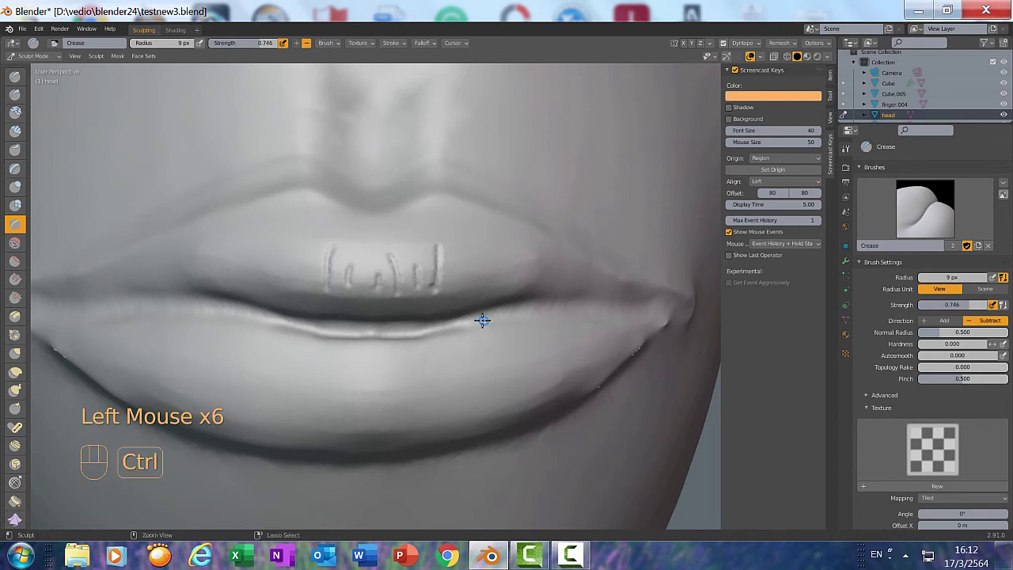
key(ctrl+z)
key(ctrl+z)
key(ctrl+z)
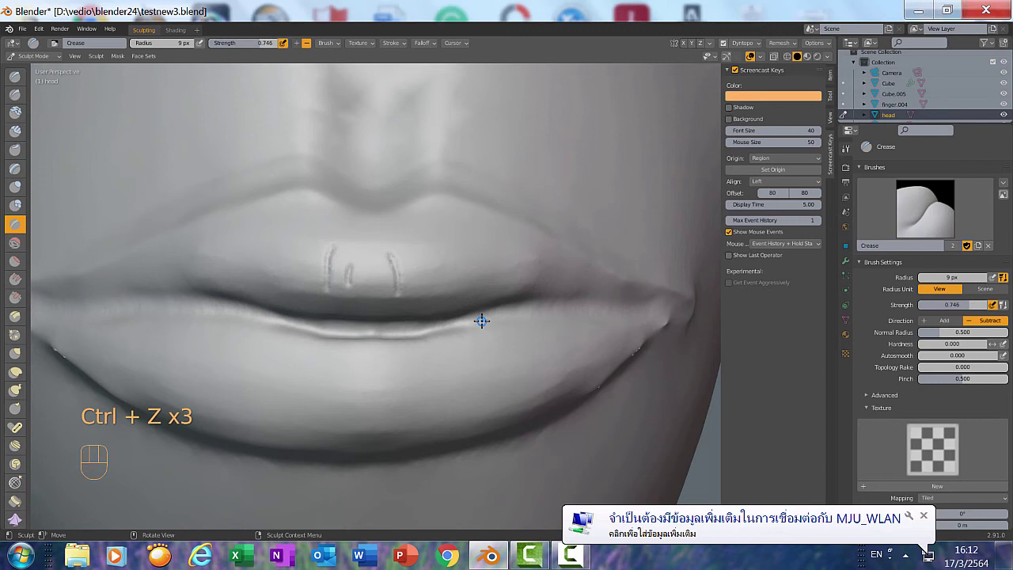
key(ctrl+z)
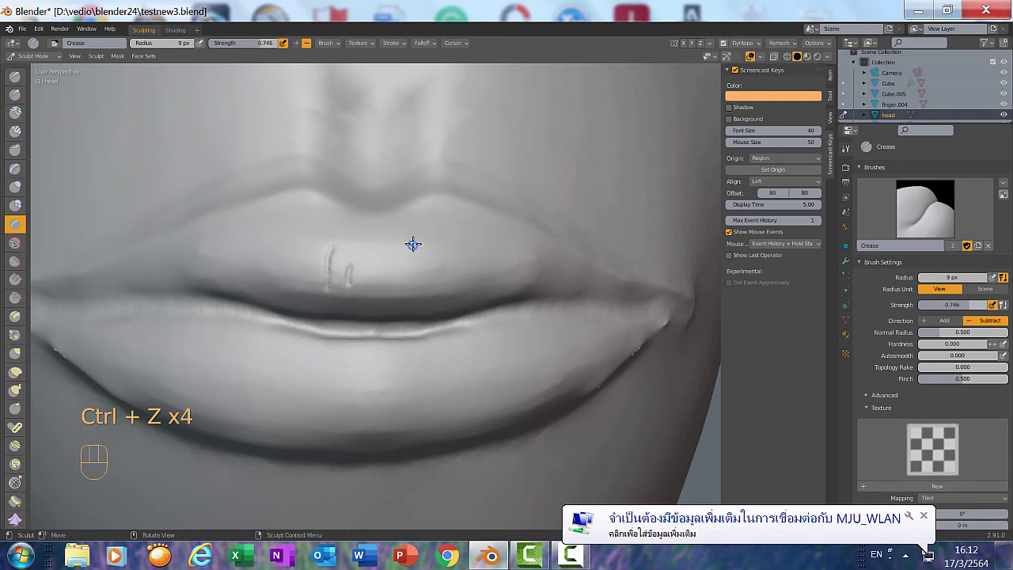
- Carve a row of thin vertical creases across the upper lip, starting a couple on the lower lip
drag(416, 254, 388, 266)
drag(388, 280, 455, 255)
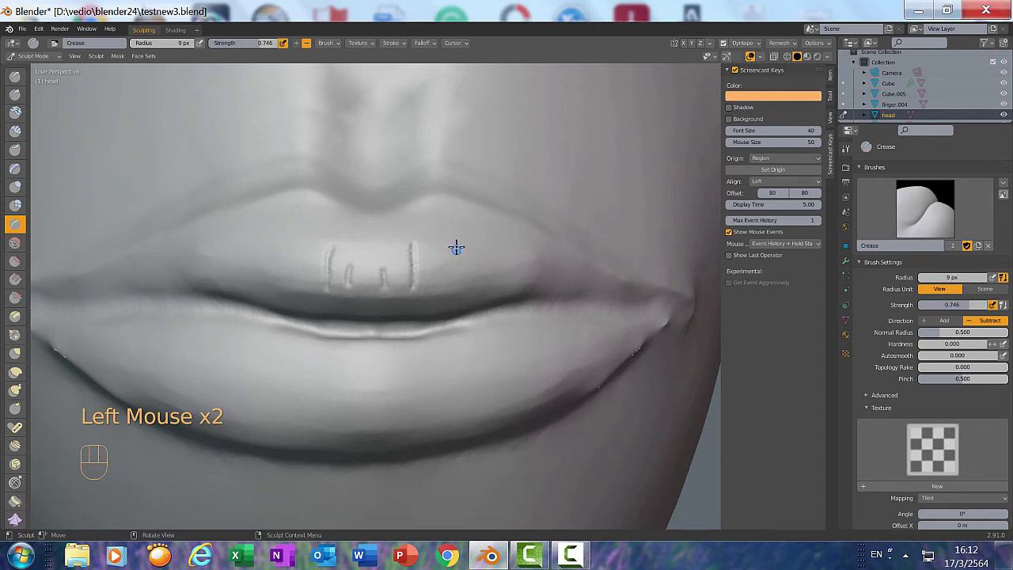
drag(460, 253, 446, 265)
click(443, 282)
drag(295, 246, 277, 237)
drag(275, 247, 386, 355)
drag(371, 368, 397, 369)
click(398, 378)
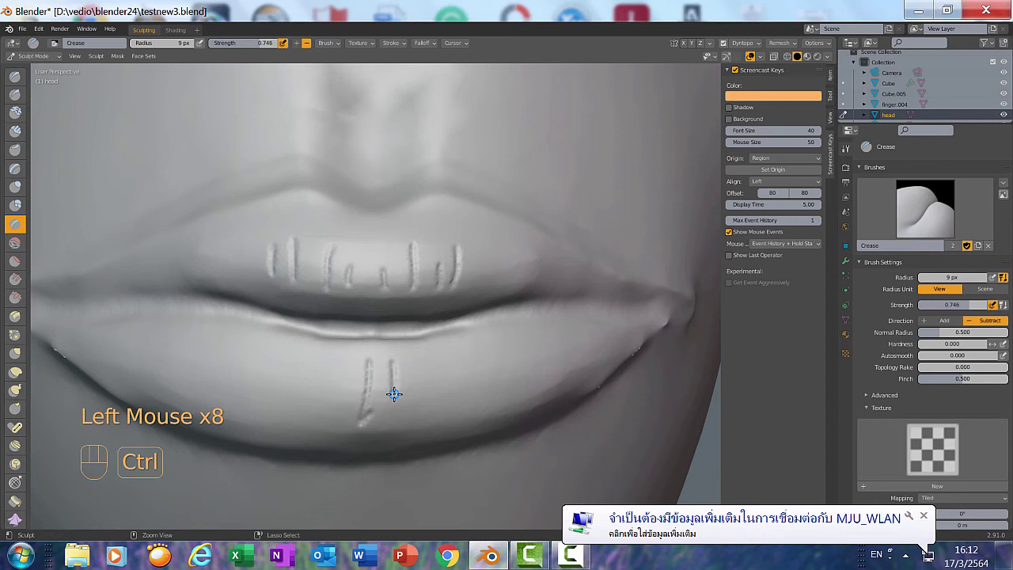
key(ctrl+z)
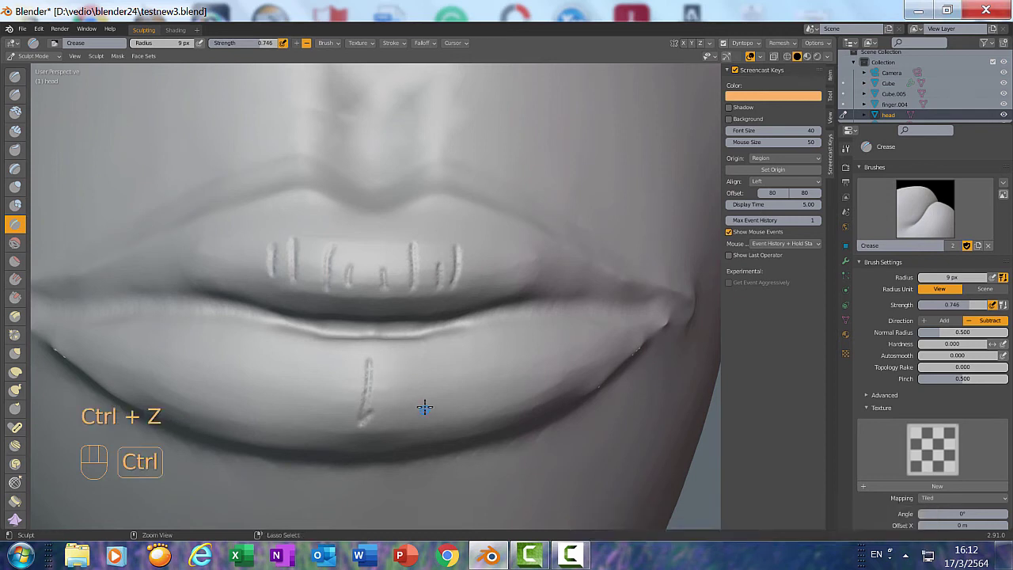
key(ctrl+z)
drag(367, 384, 389, 389)
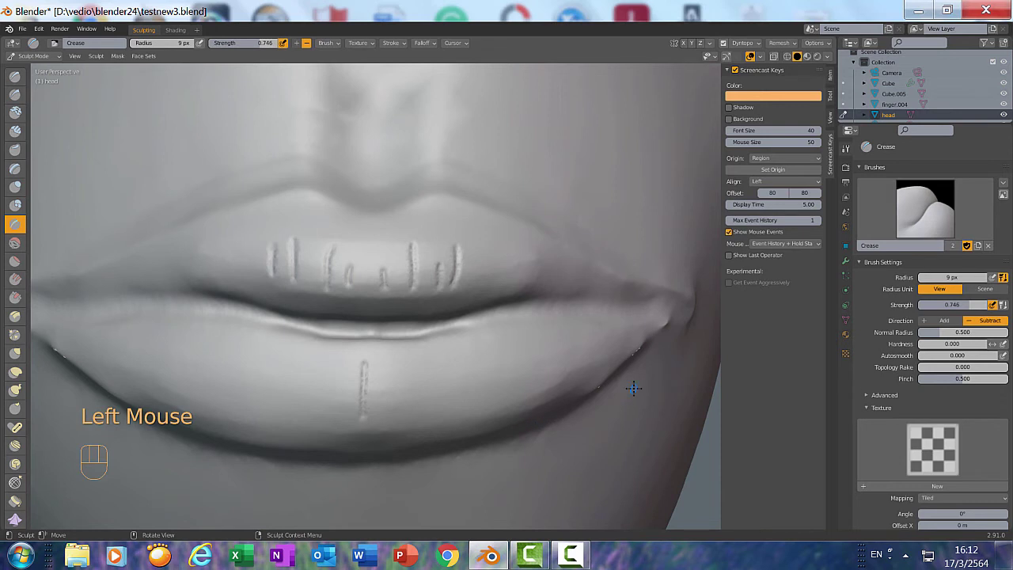
- From front view, carve about five thin vertical crease lines across the lower lip
key(KP_1)
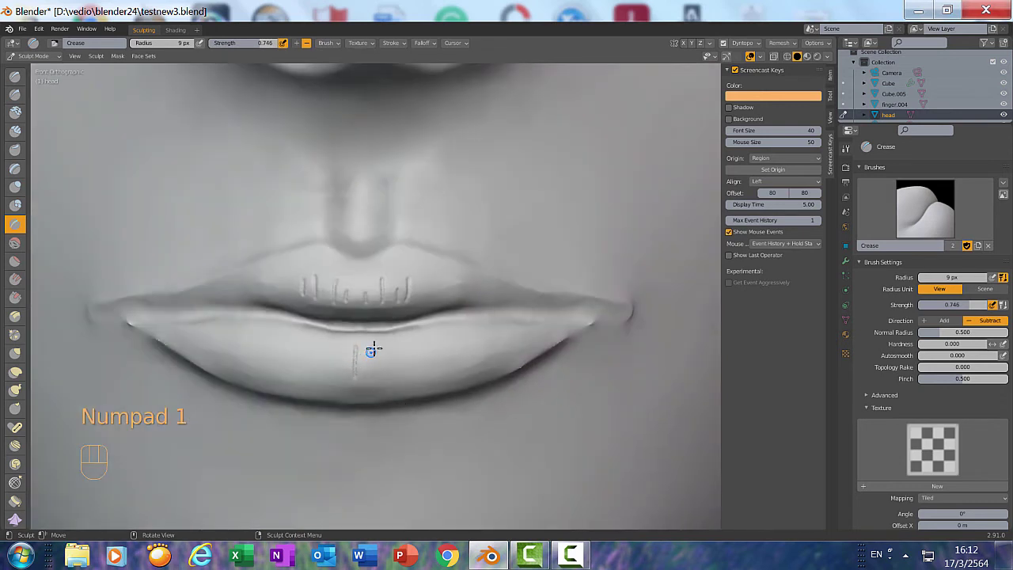
drag(379, 350, 399, 345)
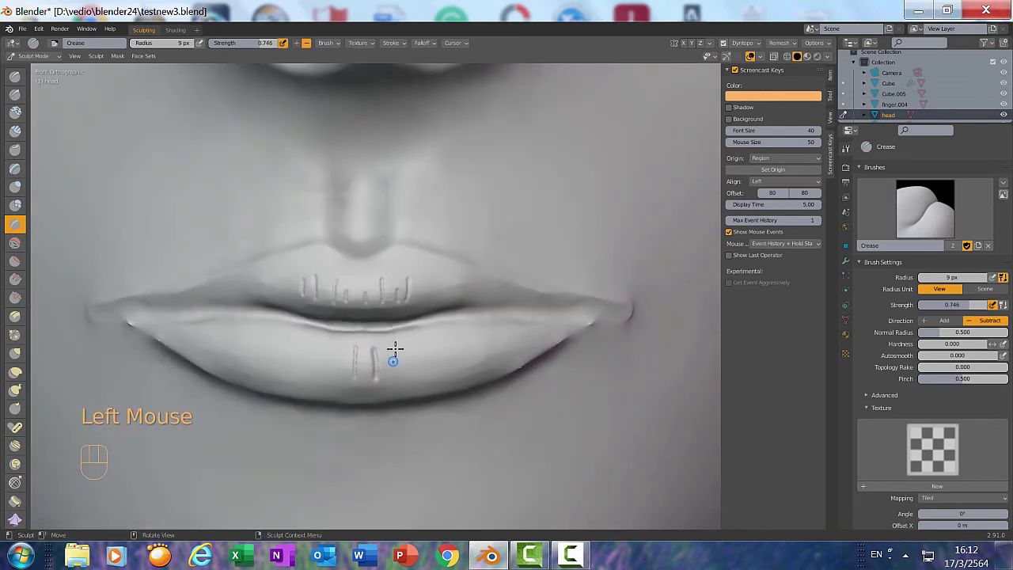
click(401, 351)
drag(419, 349, 343, 347)
drag(342, 353, 336, 344)
click(329, 342)
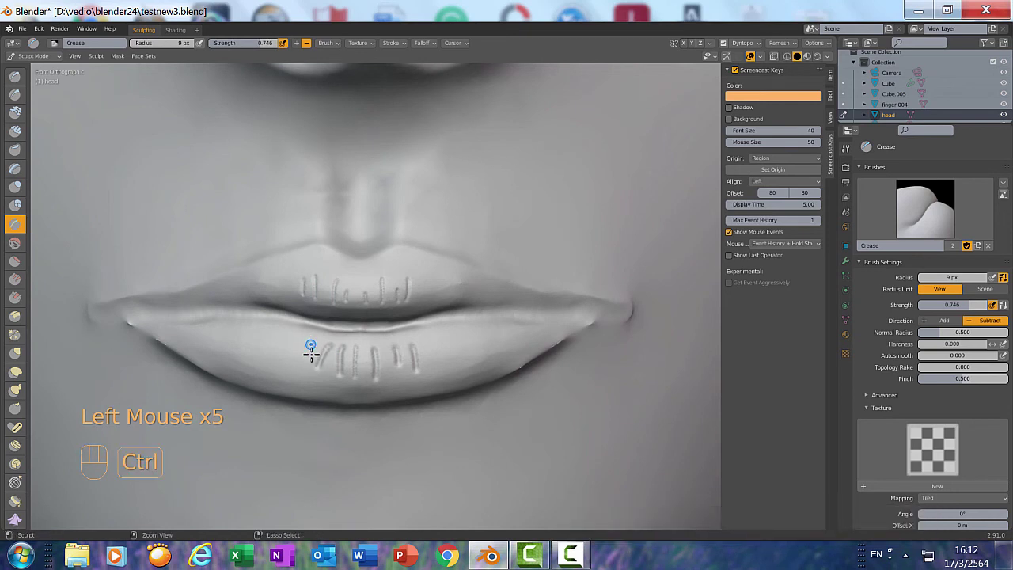
key(ctrl+z)
key(ctrl+z)
scroll(up, 3)
drag(239, 365, 260, 366)
click(260, 369)
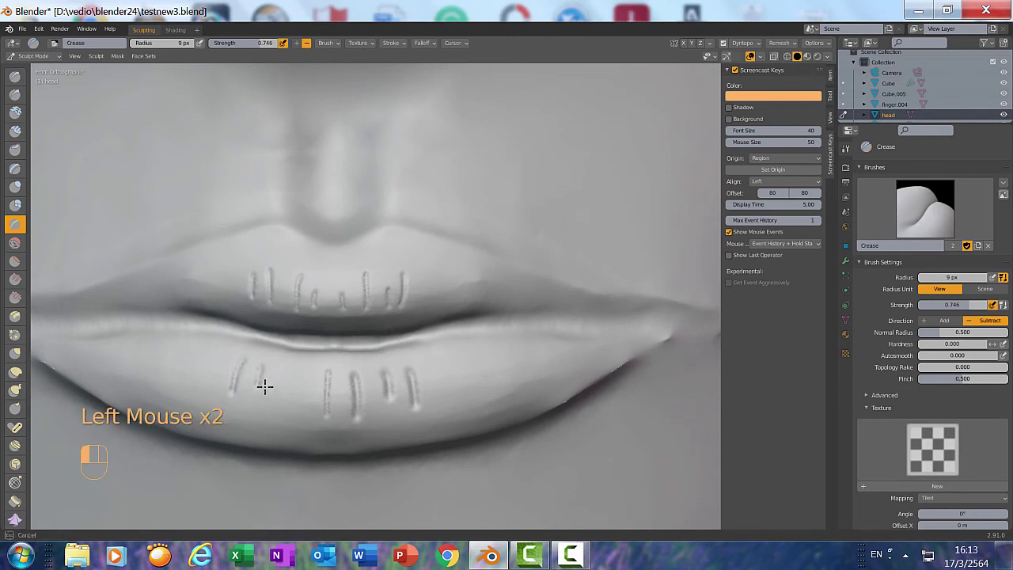
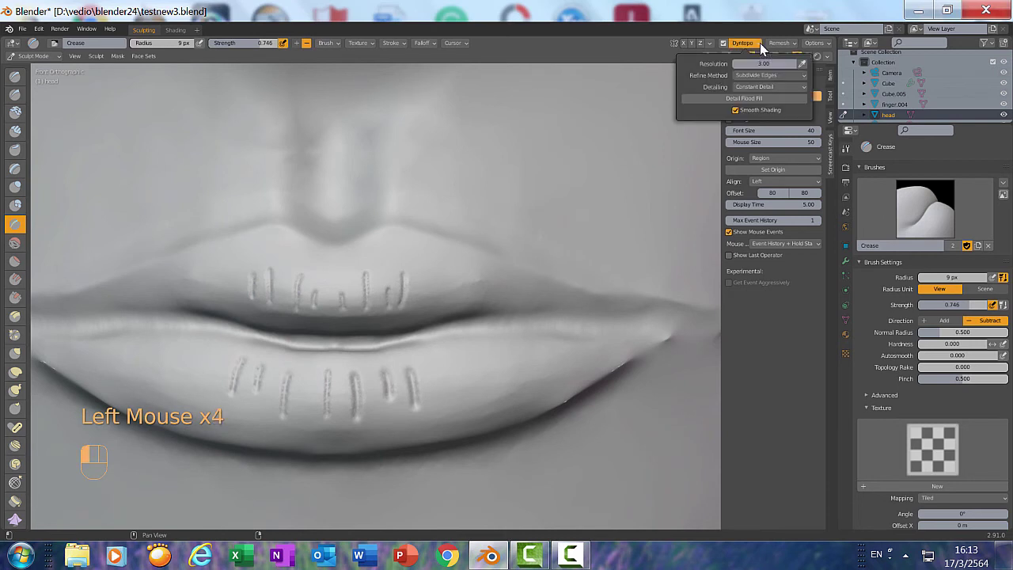
- With the Smooth brush at 74 px, dab over the upper-lip creases, then undo the over-smoothing
click(7, 225)
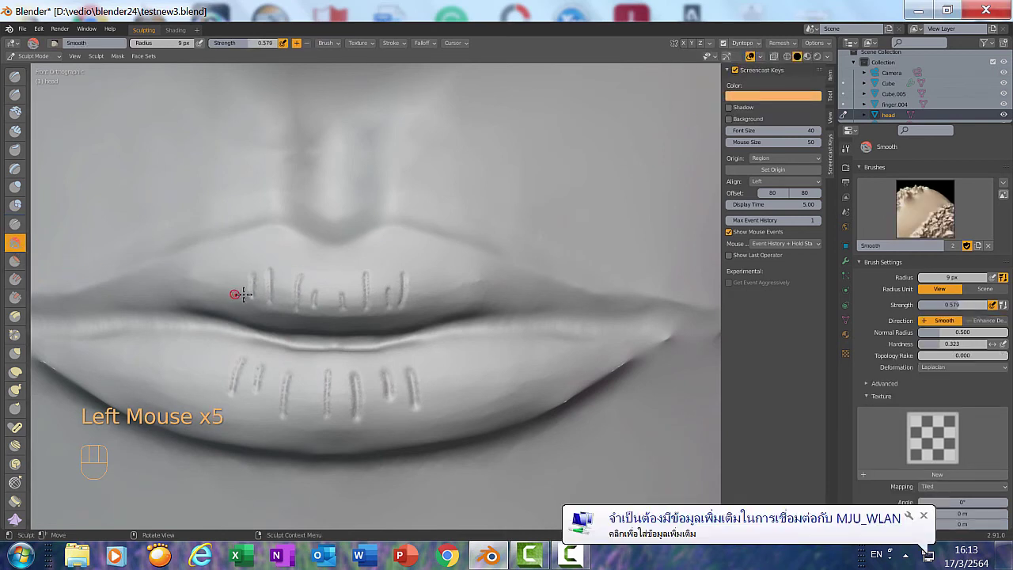
key(f)
key(f)
click(266, 280)
click(274, 276)
click(306, 294)
click(343, 289)
click(394, 283)
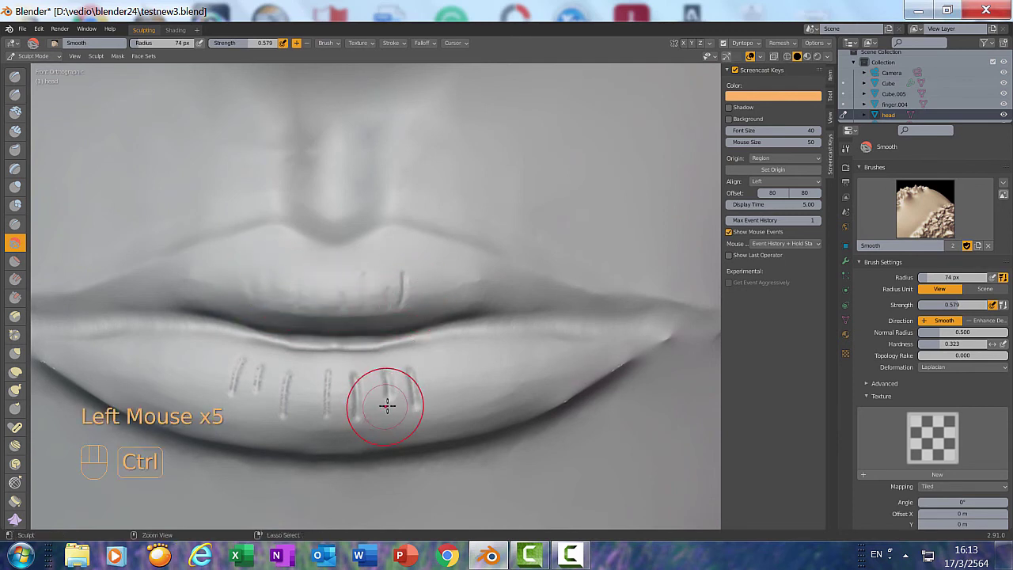
key(ctrl+z)
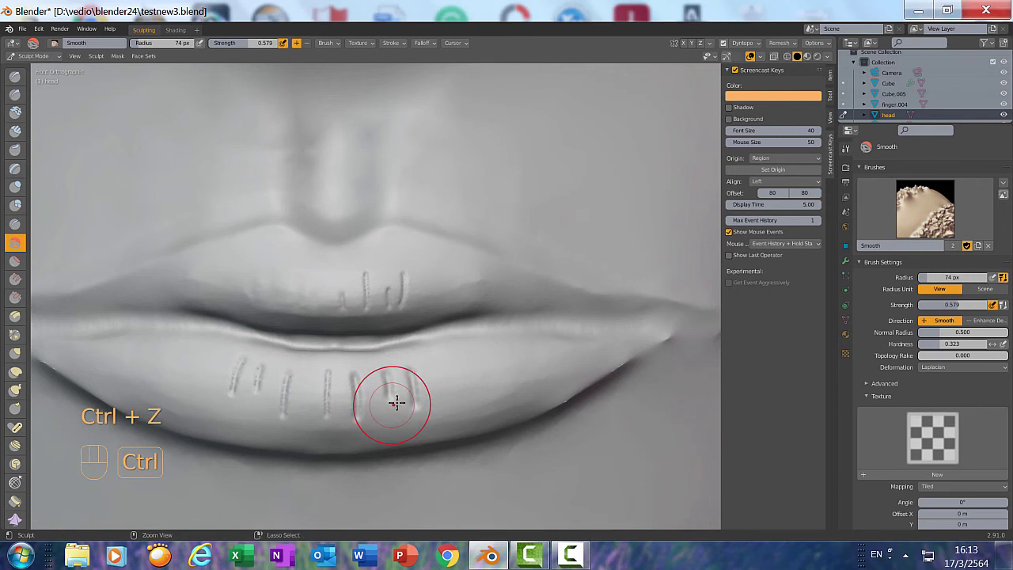
key(ctrl+z)
key(ctrl+z)
key(ctrl+z)
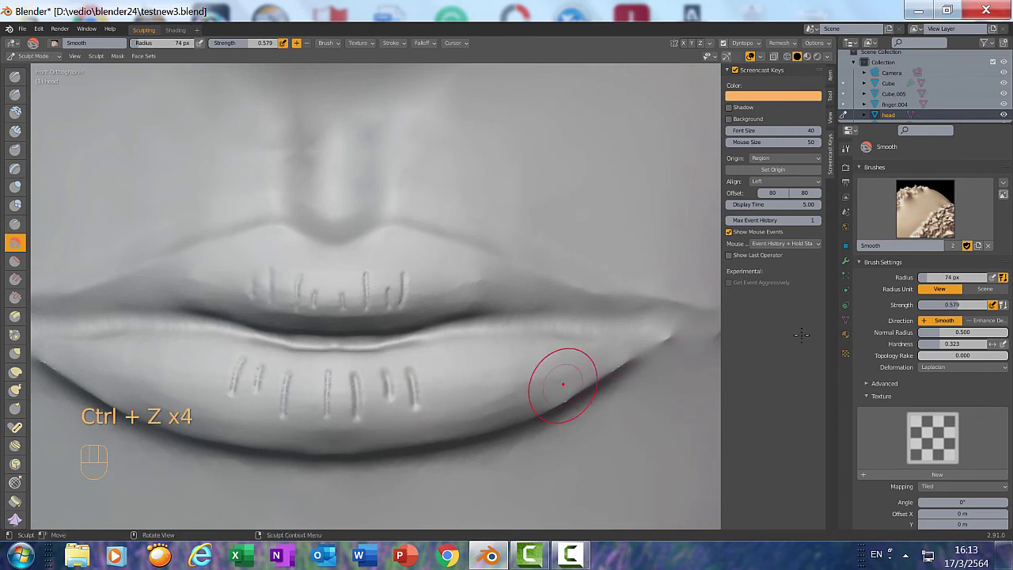
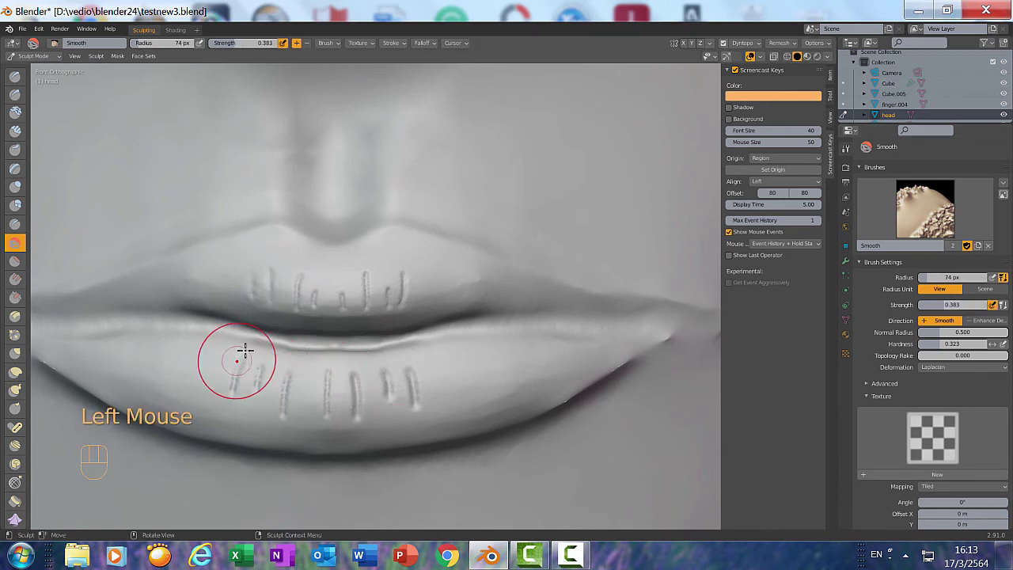
- Gently smooth the crease lines on both lips at strength 0.383 so they blend in
click(321, 288)
click(352, 288)
click(382, 284)
click(408, 279)
click(259, 379)
click(302, 393)
click(356, 384)
click(382, 390)
click(405, 376)
click(421, 384)
click(368, 401)
click(363, 408)
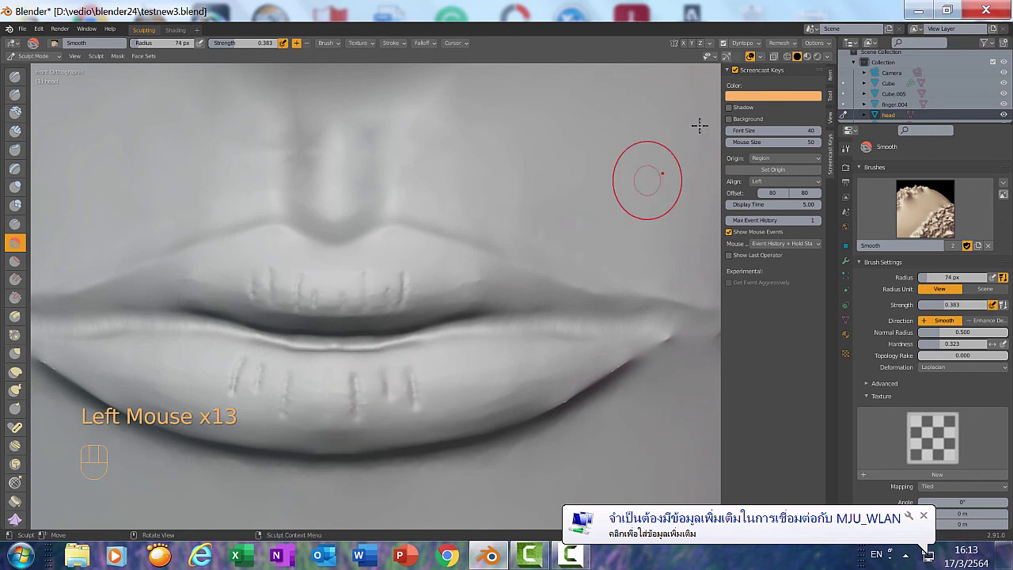
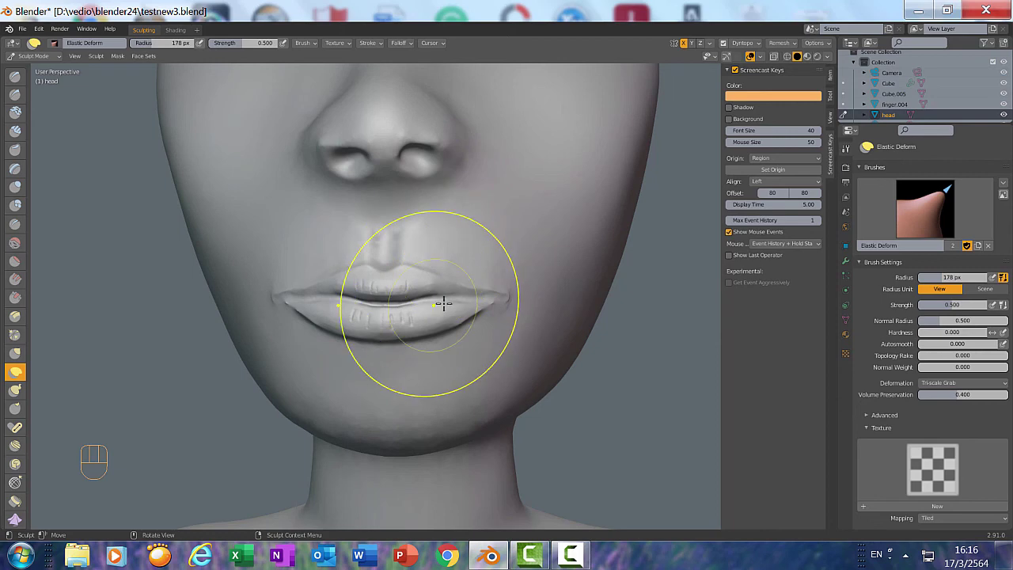
- Select the Snake Hook brush to reshape the mouth corners from an angled view
scroll(up, 3)
click(418, 257)
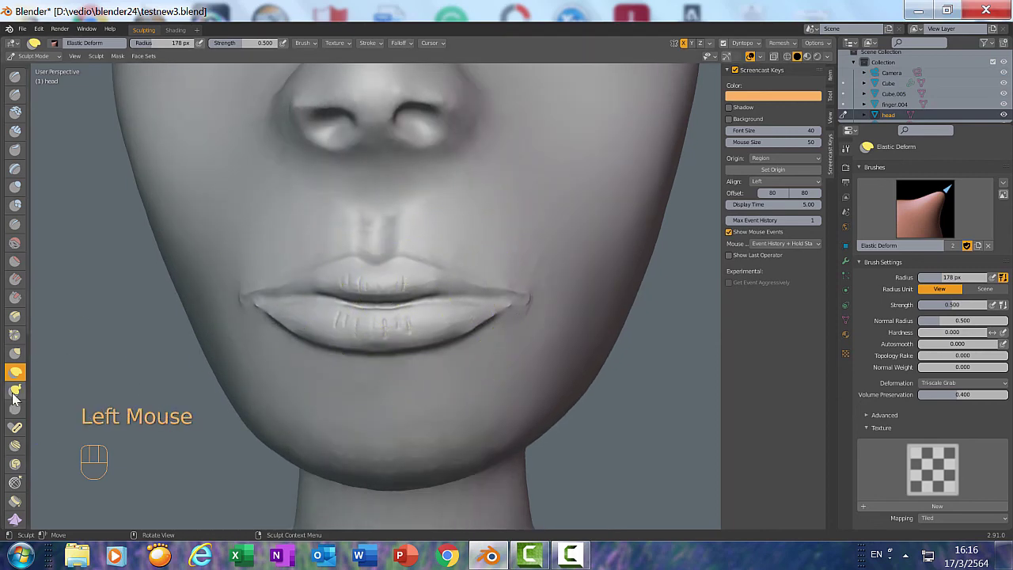
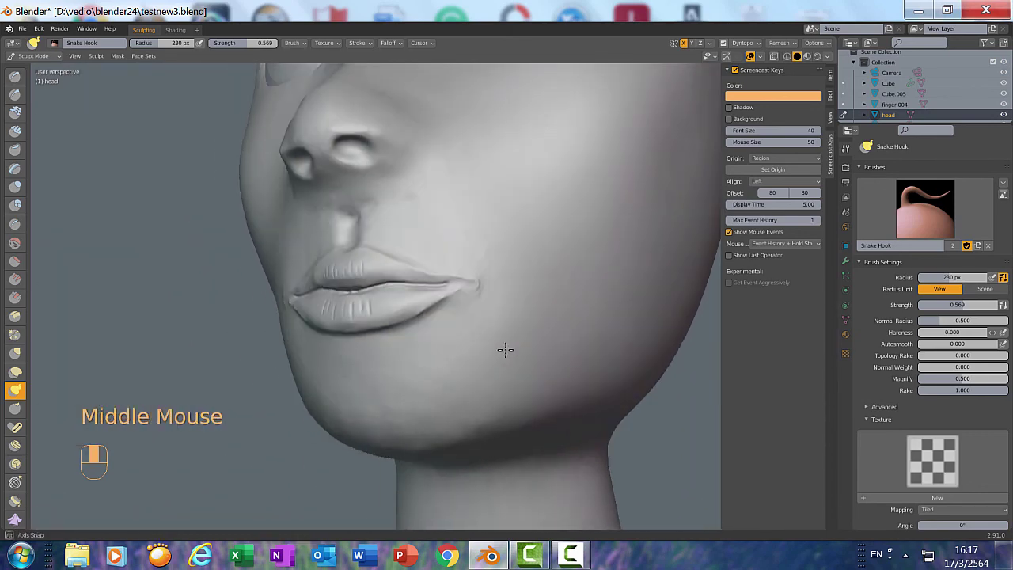
- Tug the right mouth corner outward and slightly up with the Snake Hook brush
scroll(down, 3)
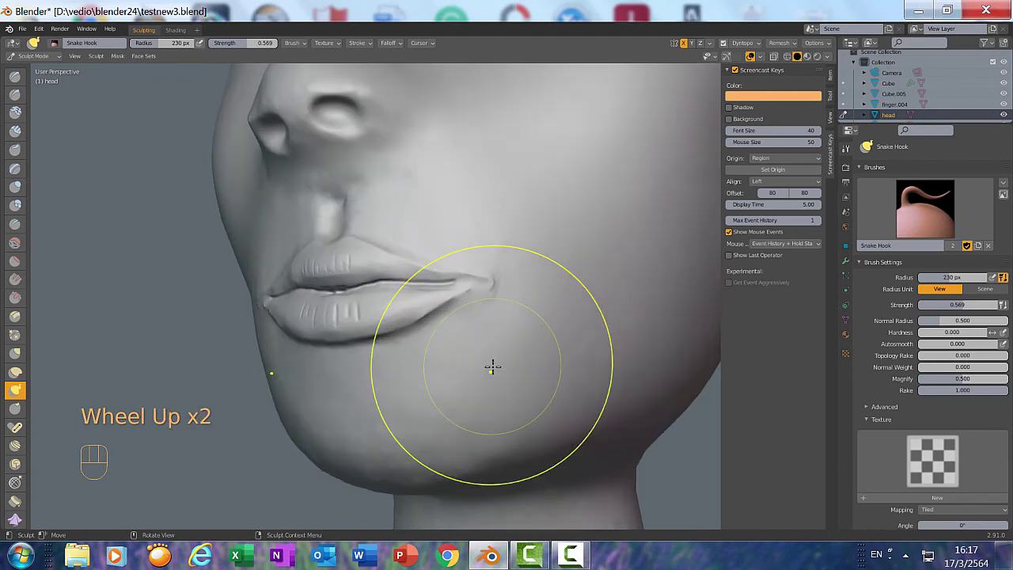
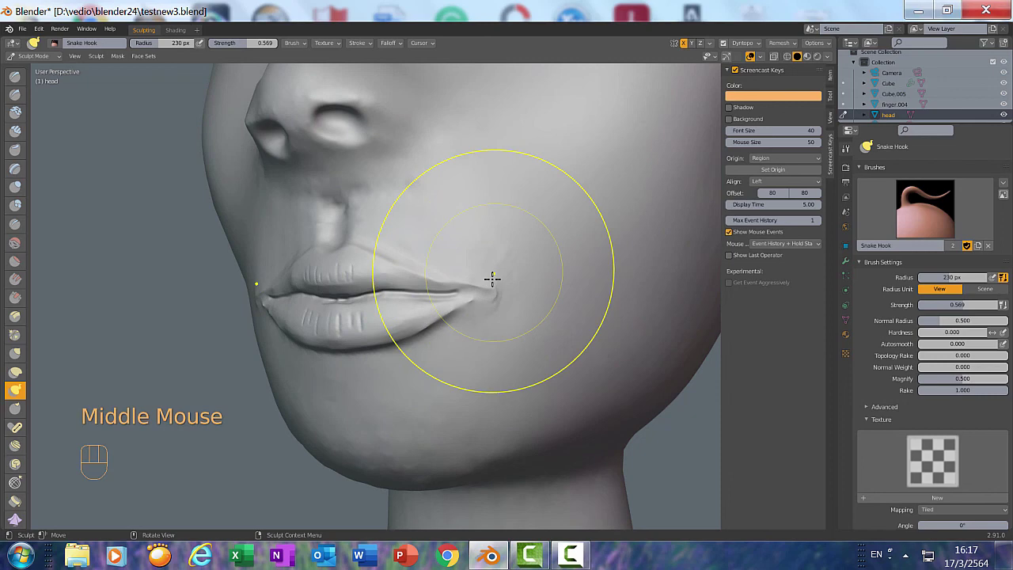
click(763, 46)
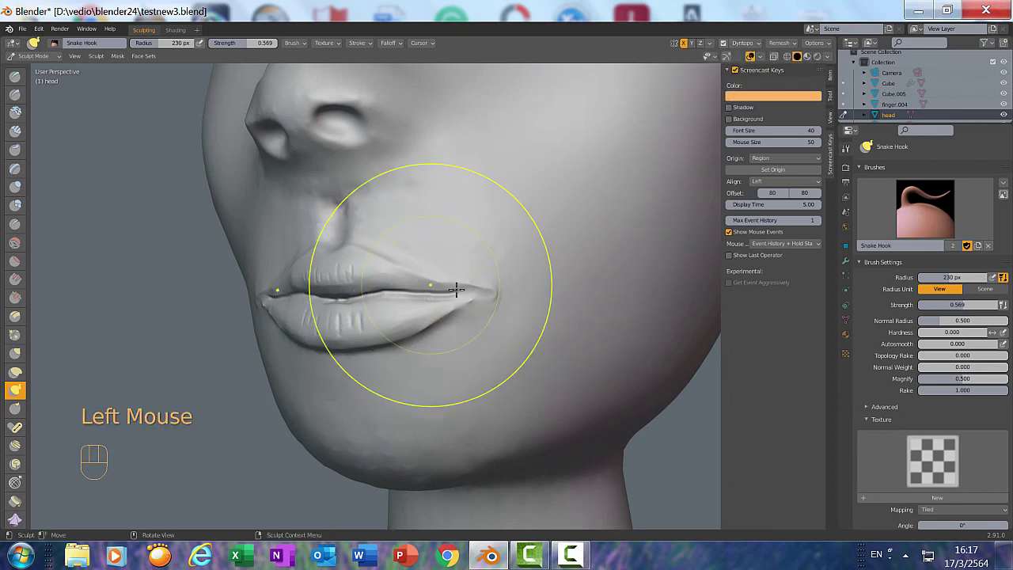